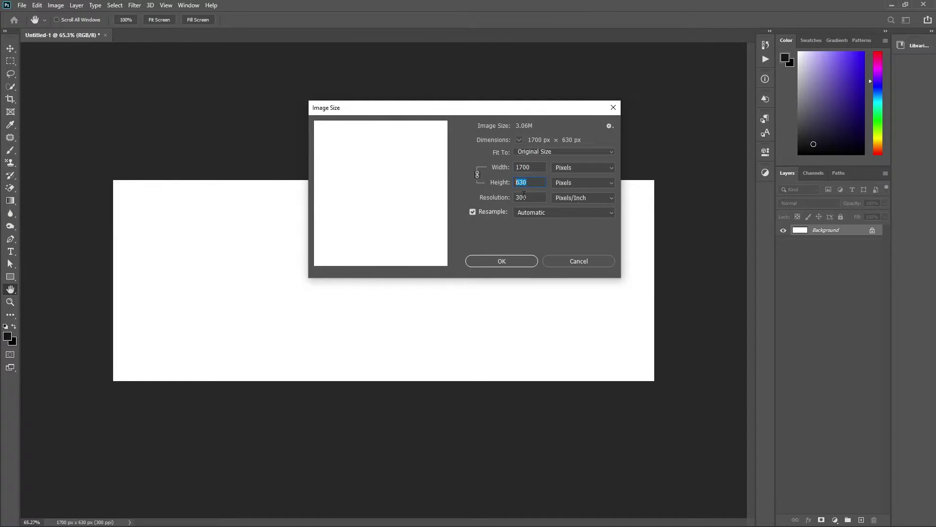
# - Fill the banner with near-black #151416 and start a tall purple rectangle across its middle
pyautogui.doubleClick(862, 333)
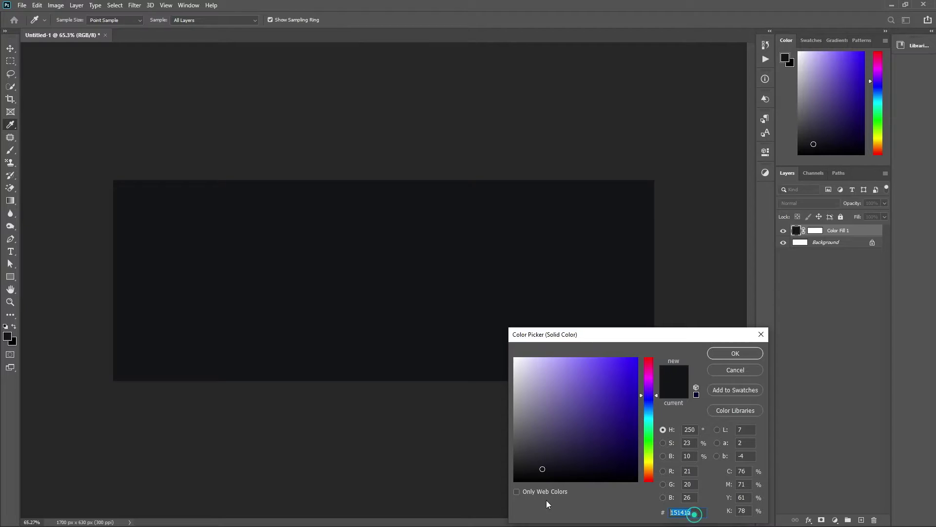
pyautogui.doubleClick(827, 332)
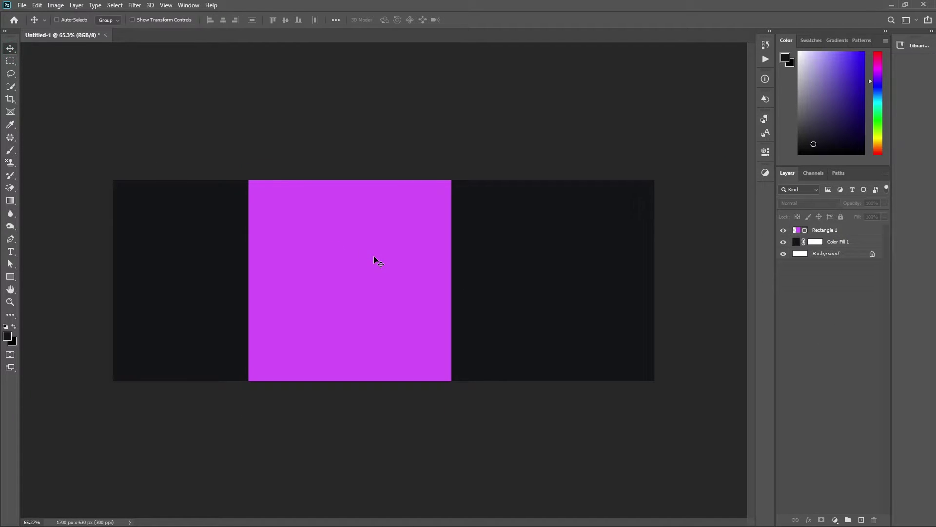
# - Skew the purple rectangle into a slanted band on the banner's right half
pyautogui.press('ctrl+t')
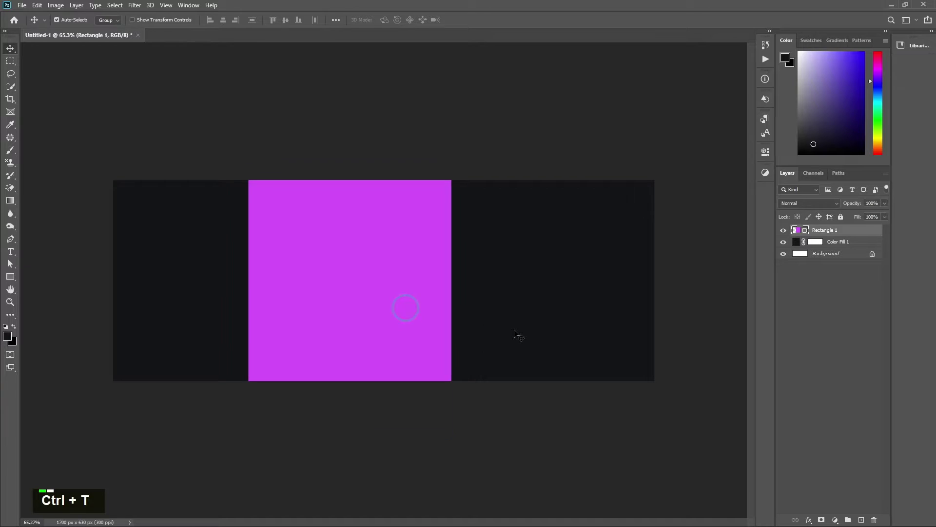
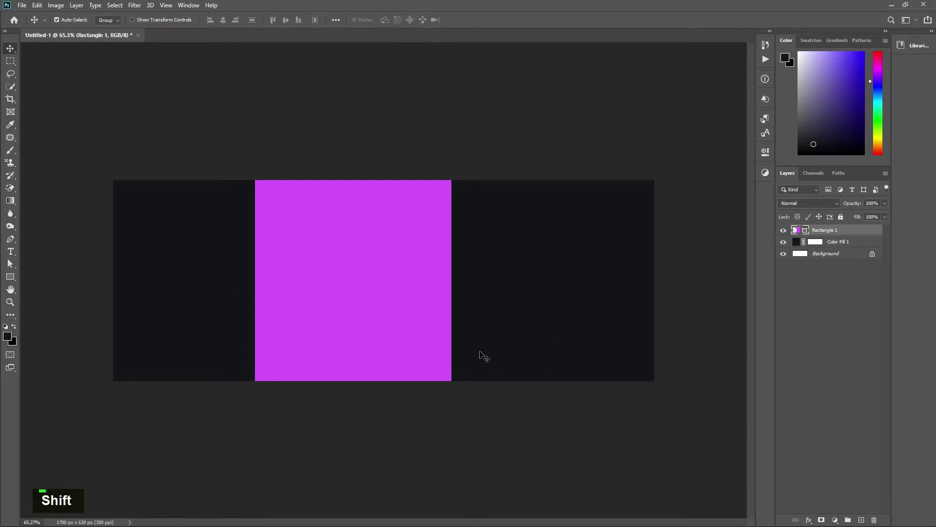
pyautogui.press('ctrl+t')
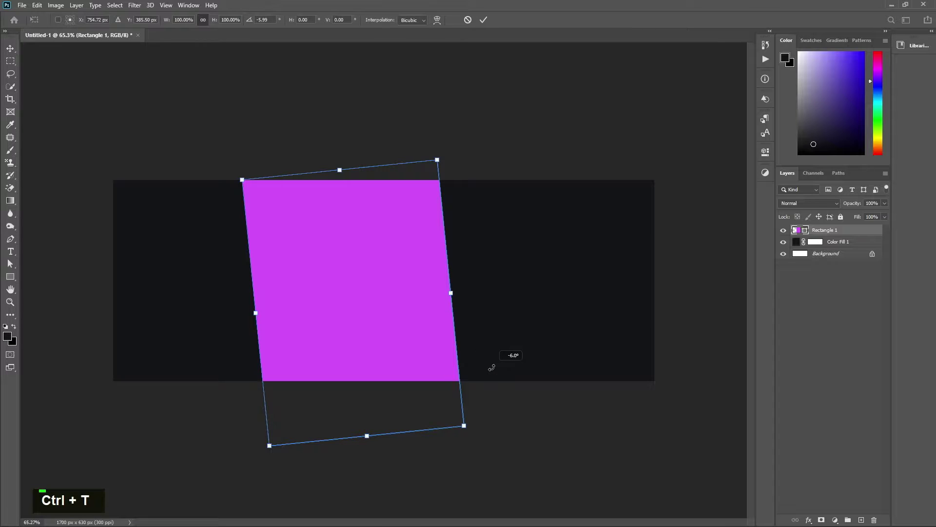
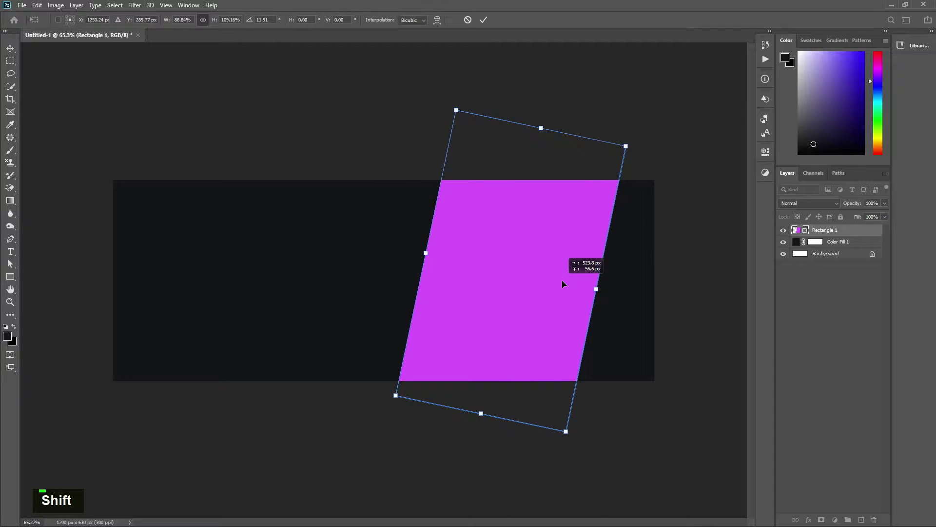
pyautogui.press('Return')
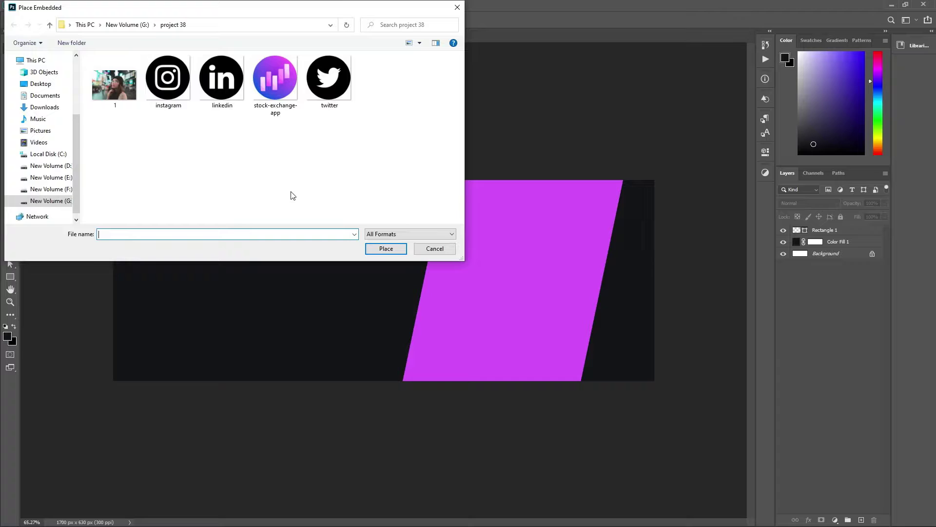
# - Place street portrait photo '1', clip it inside the slanted band and resize it to fit
pyautogui.doubleClick(122, 90)
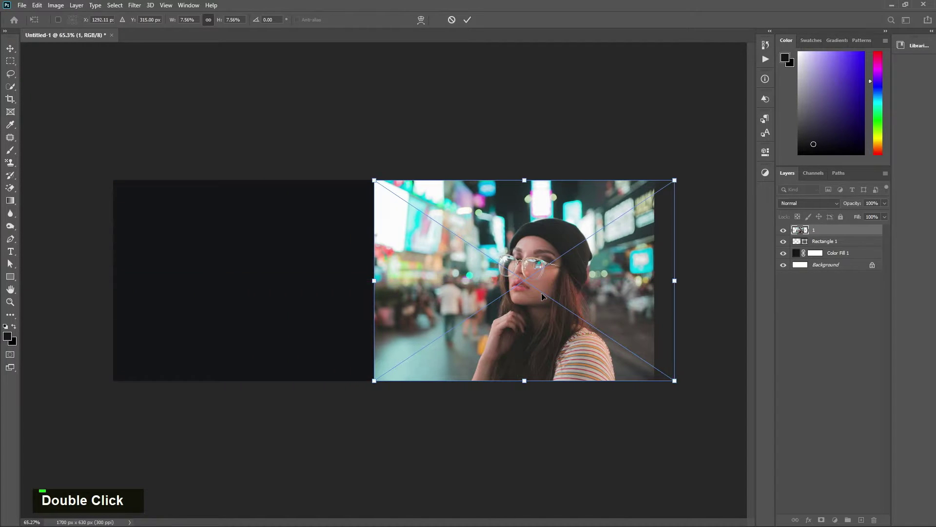
pyautogui.press('Return')
pyautogui.rightClick(840, 227)
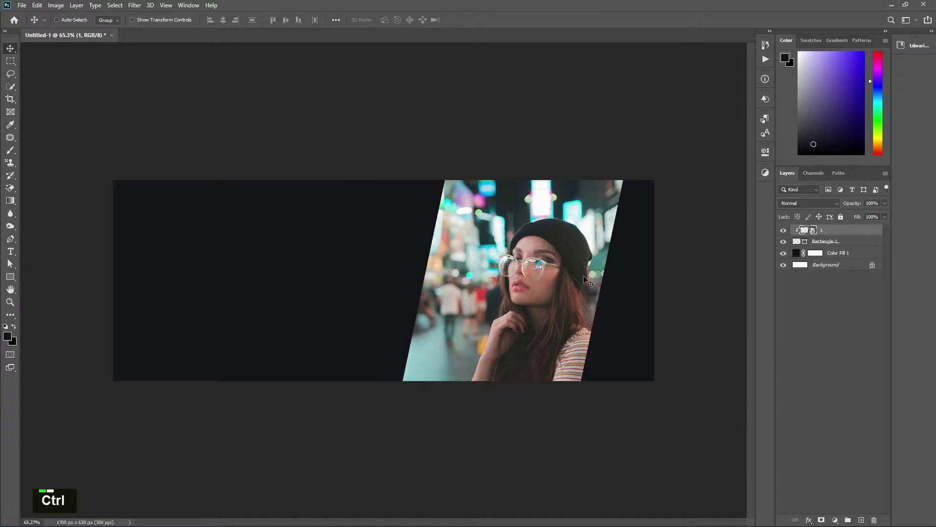
pyautogui.press('ctrl+t')
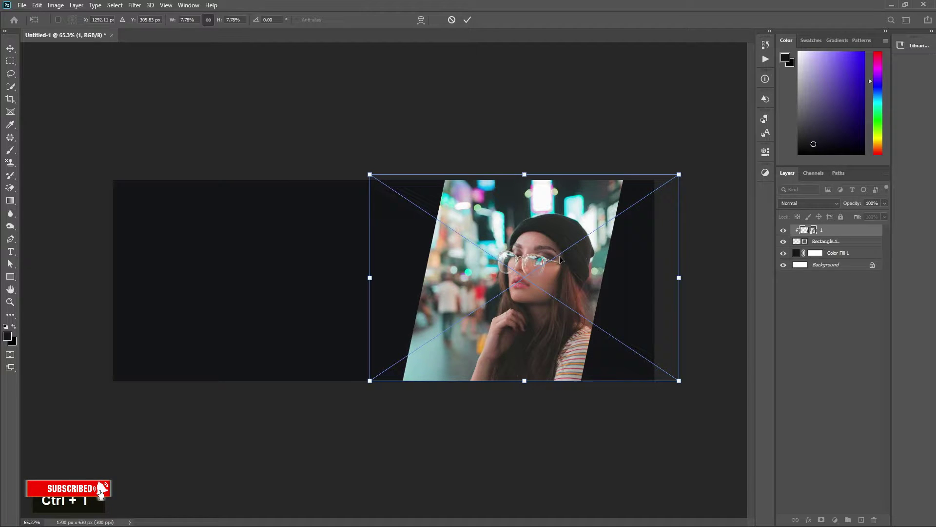
pyautogui.press('Return')
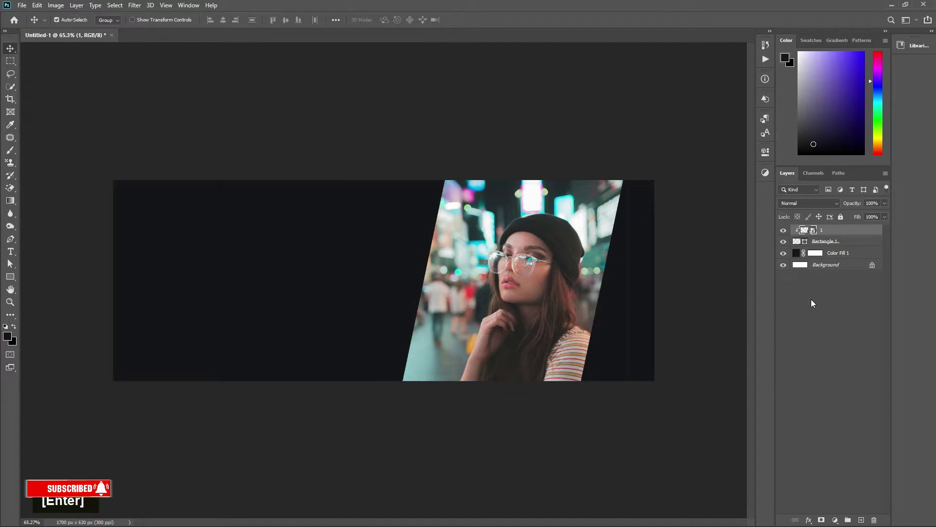
# - Group the clipped photo together with its slanted shape layer
pyautogui.click(821, 244)
pyautogui.press('ctrl+z')
pyautogui.press('ctrl+z')
pyautogui.click(834, 243)
pyautogui.press('ctrl+g')
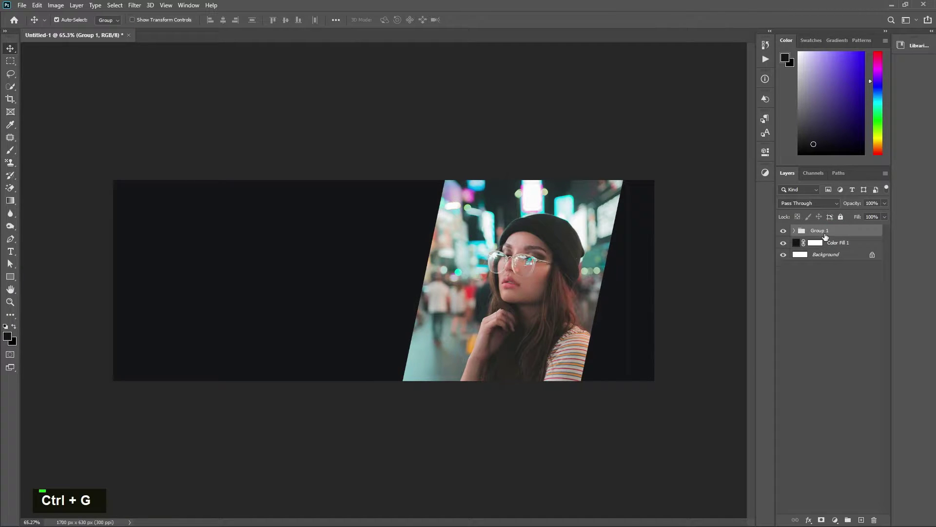
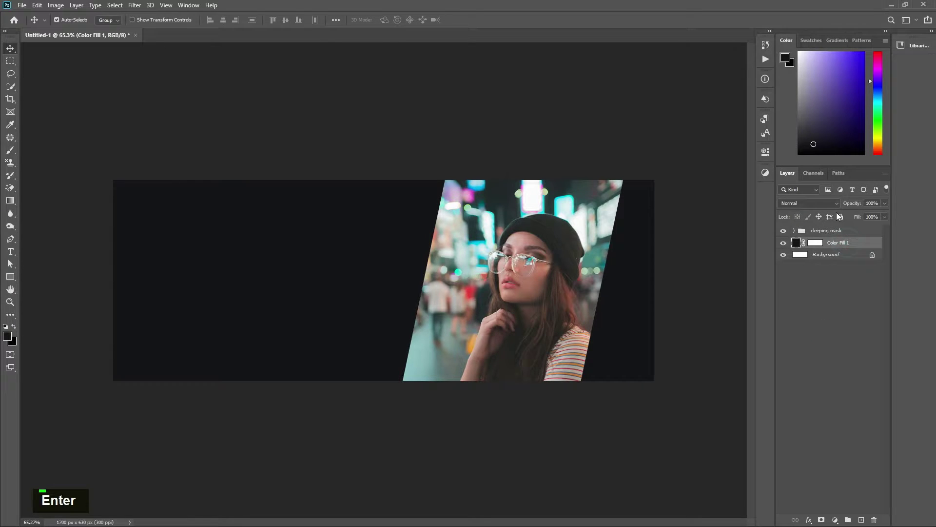
# - Lock the dark fill layer and place a small stock-exchange app icon in the top-left corner
pyautogui.doubleClick(853, 283)
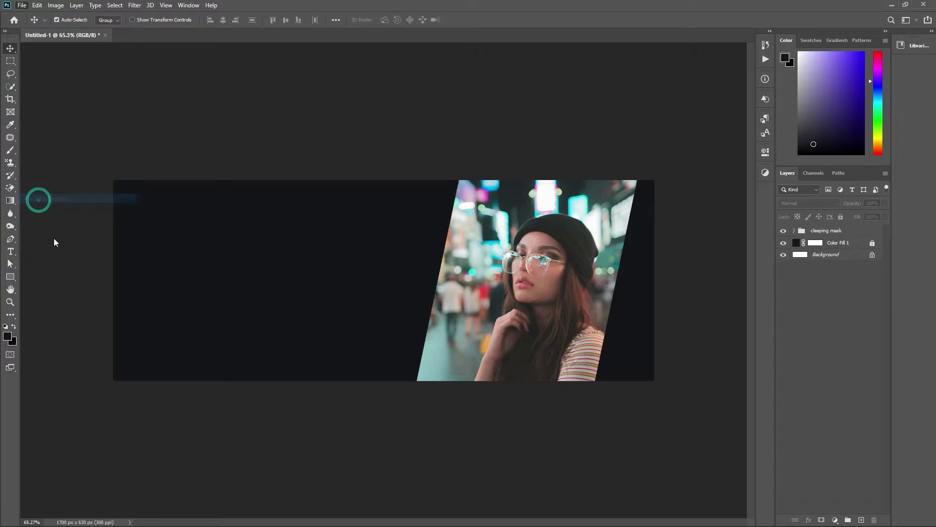
pyautogui.doubleClick(275, 78)
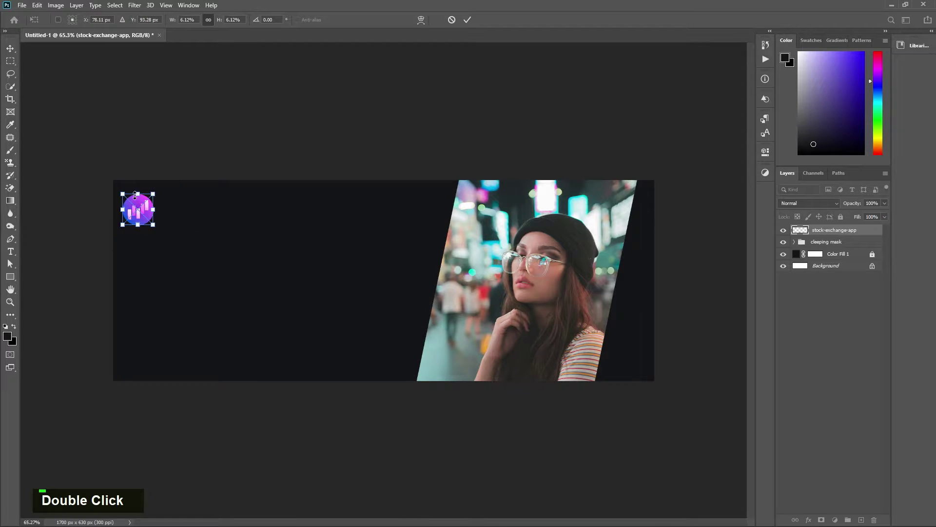
pyautogui.press('Return')
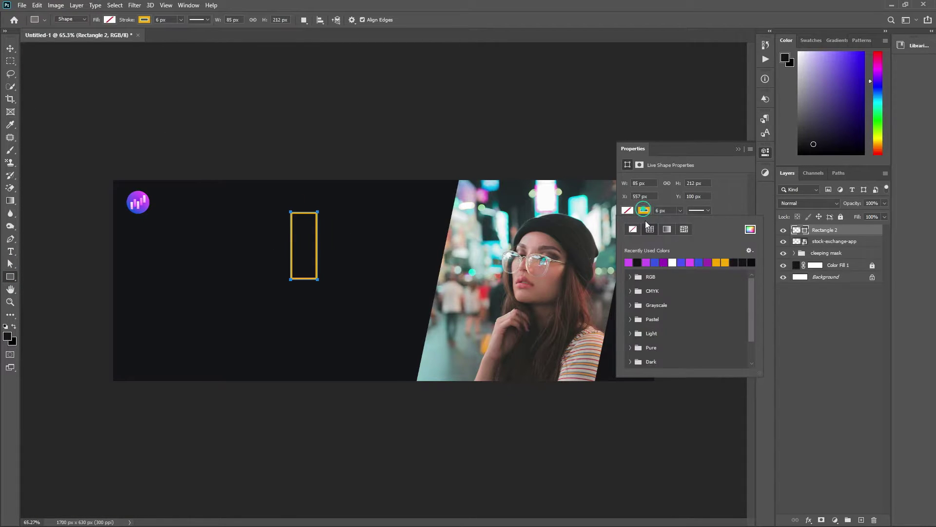
# - Give the new bar a purple-to-blue gradient fill by setting both colour stops
pyautogui.doubleClick(630, 212)
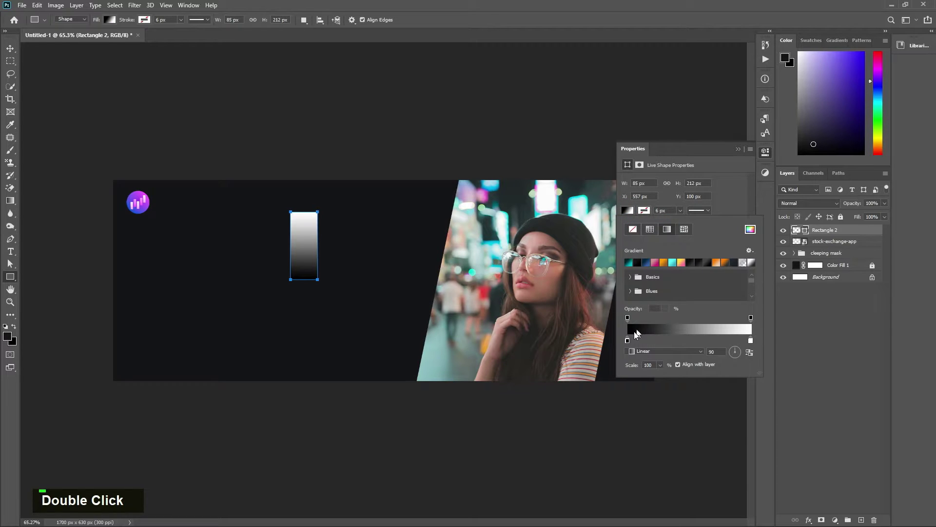
pyautogui.doubleClick(634, 341)
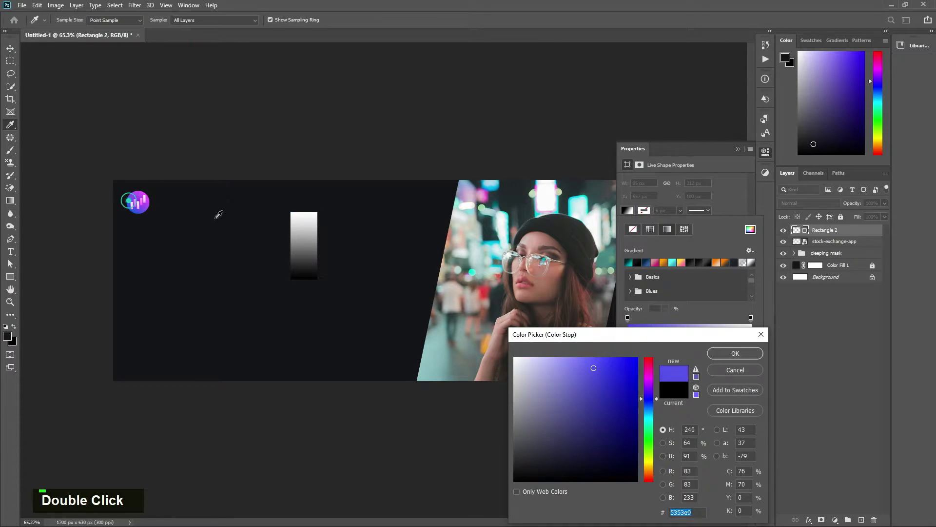
pyautogui.doubleClick(757, 343)
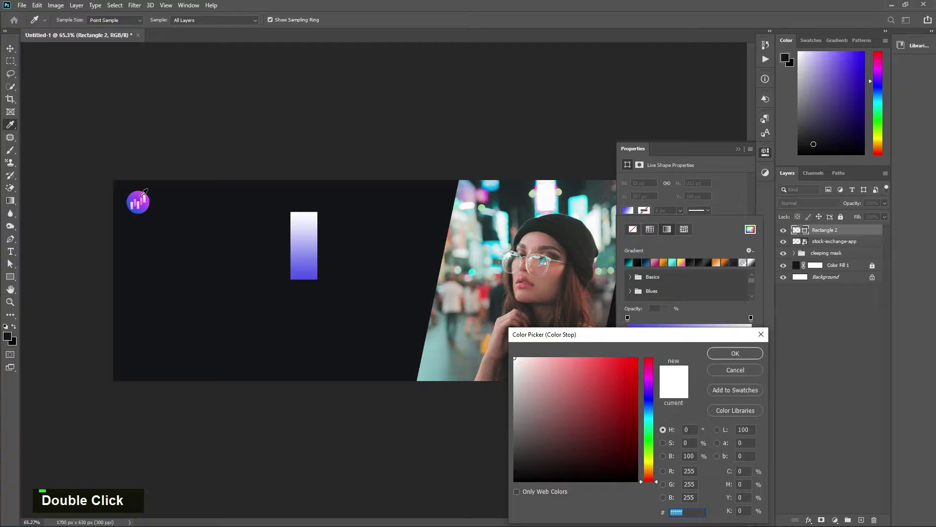
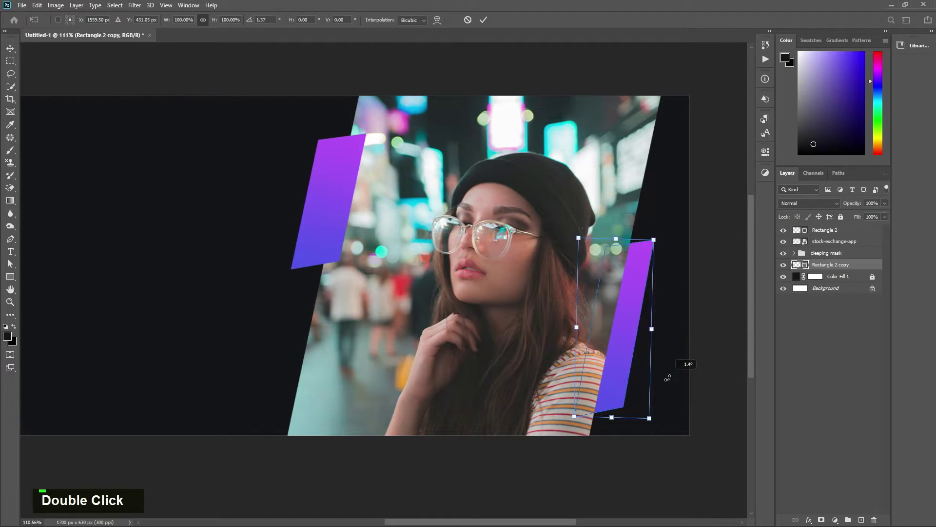
# - Tilt the lower-right gradient bar and move its layer down behind the photo group
pyautogui.press('Return')
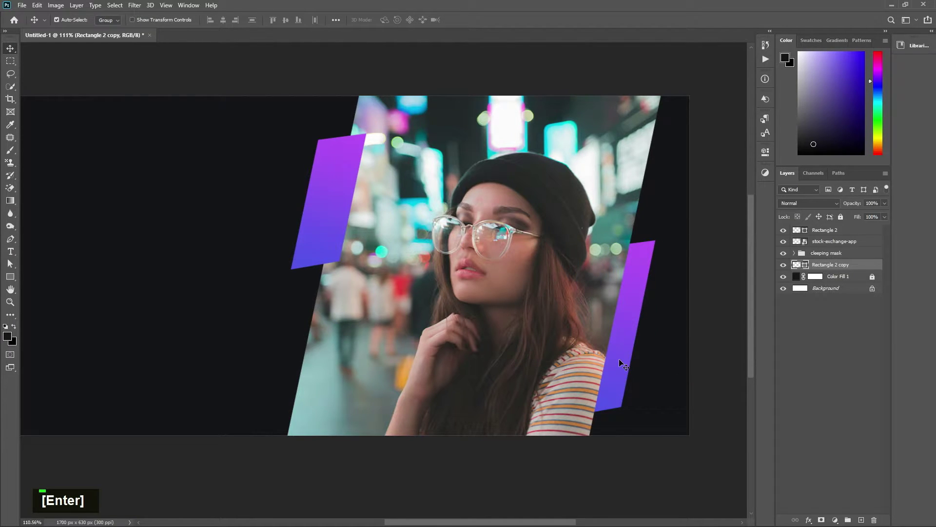
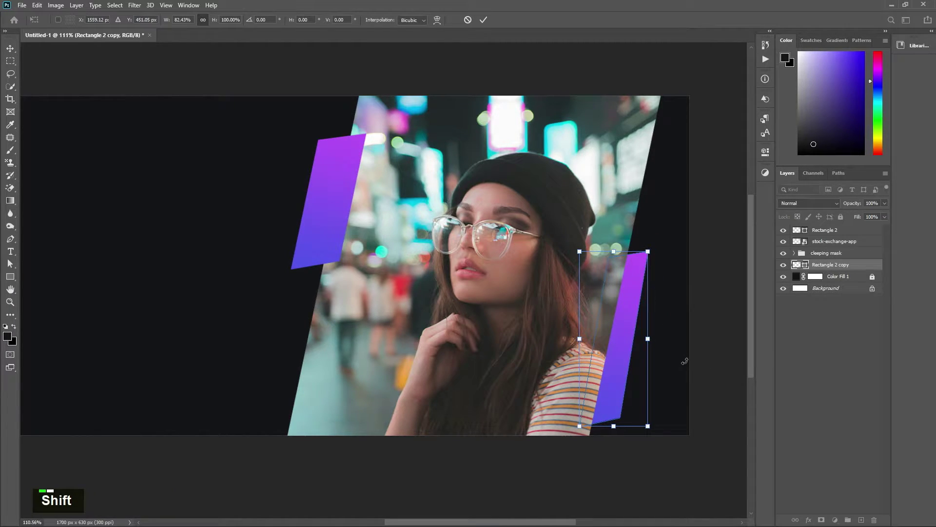
pyautogui.press('Return')
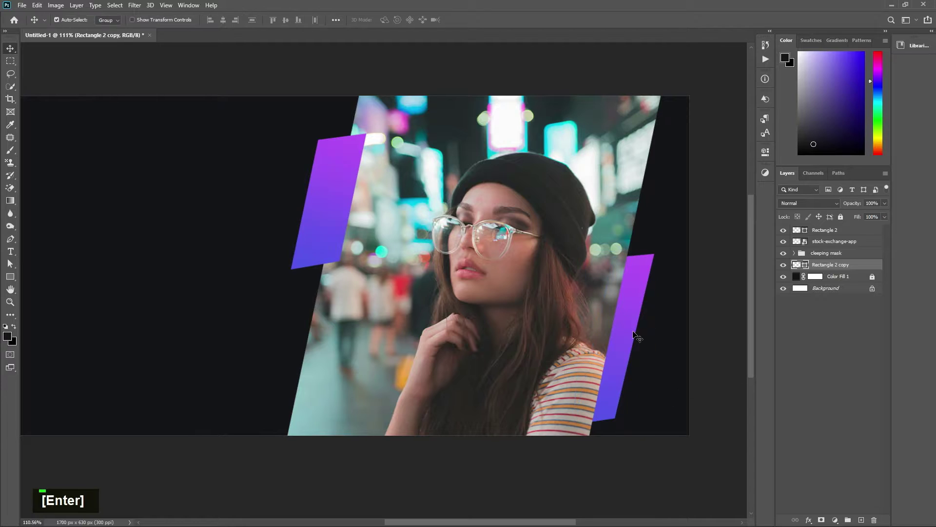
pyautogui.press('ctrl+t')
pyautogui.press('Return')
pyautogui.scroll(-3)
pyautogui.press('Down')
pyautogui.press('Down')
pyautogui.press('Left')
pyautogui.press('Up')
# - Bring up the background Color Fill layer's colour settings, previewing purple
pyautogui.doubleClick(799, 279)
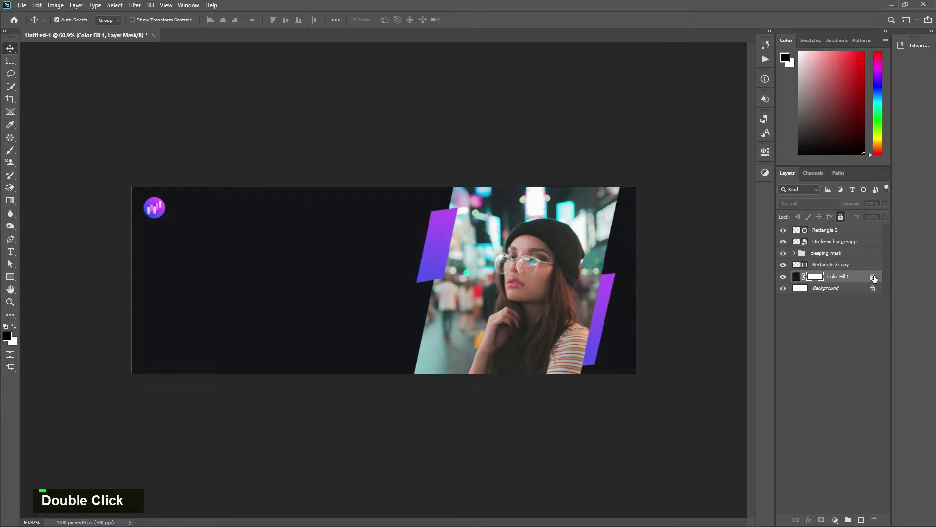
pyautogui.doubleClick(800, 280)
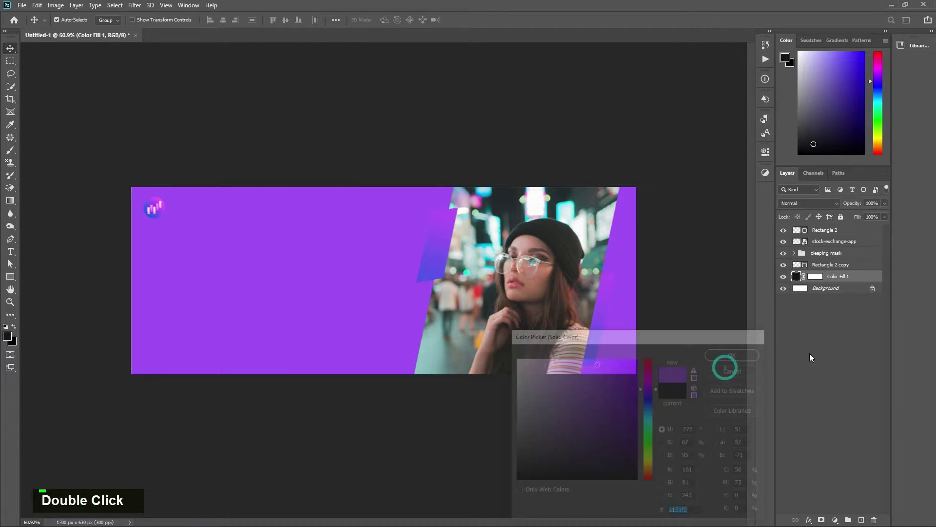
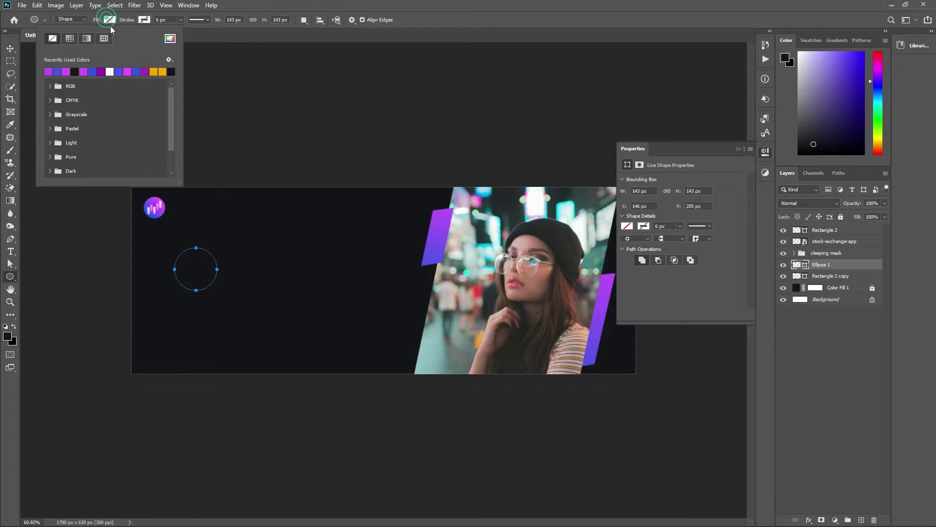
# - Fill the circle solid purple with no stroke and move it to the photo's left edge
pyautogui.doubleClick(52, 151)
pyautogui.doubleClick(172, 153)
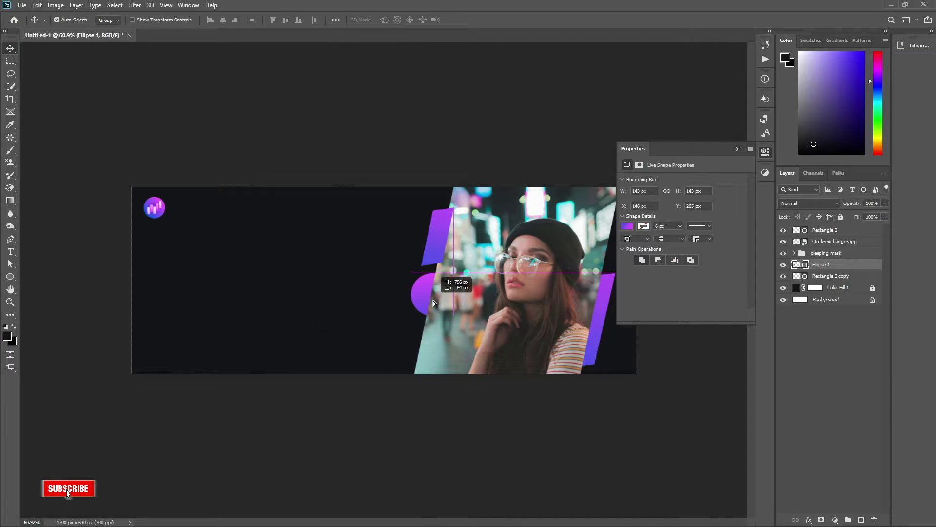
pyautogui.press('ctrl+j')
# - Duplicate the circle, scale the copy smaller and fill it white on top of the purple one
pyautogui.press('ctrl+t')
pyautogui.press('ctrl+t')
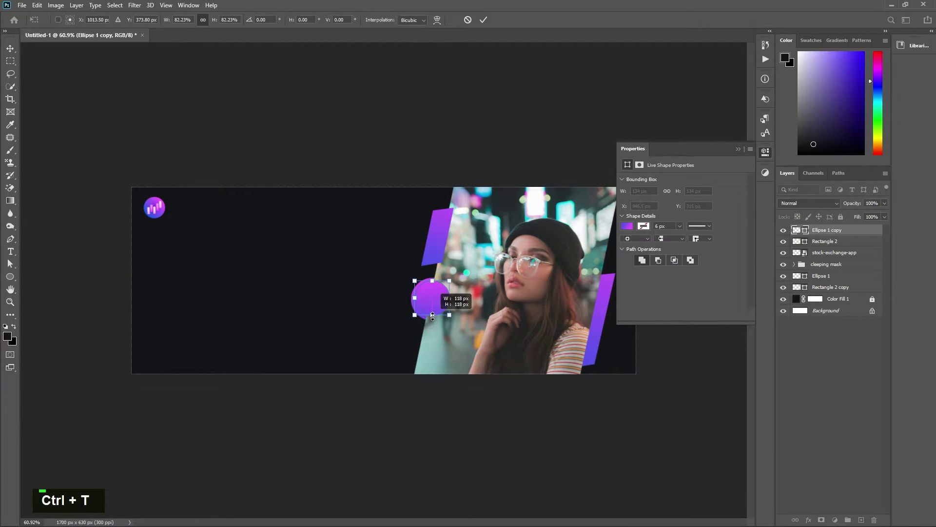
pyautogui.press('Return')
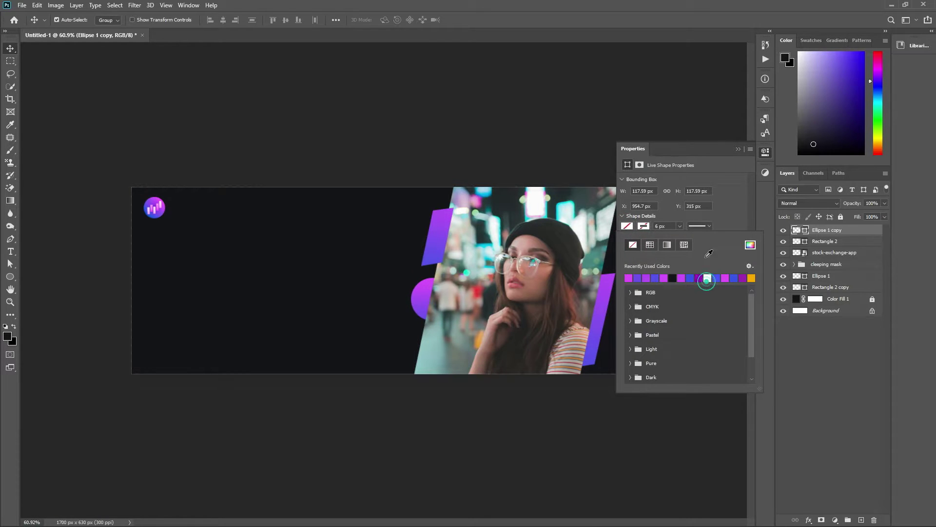
pyautogui.scroll(3)
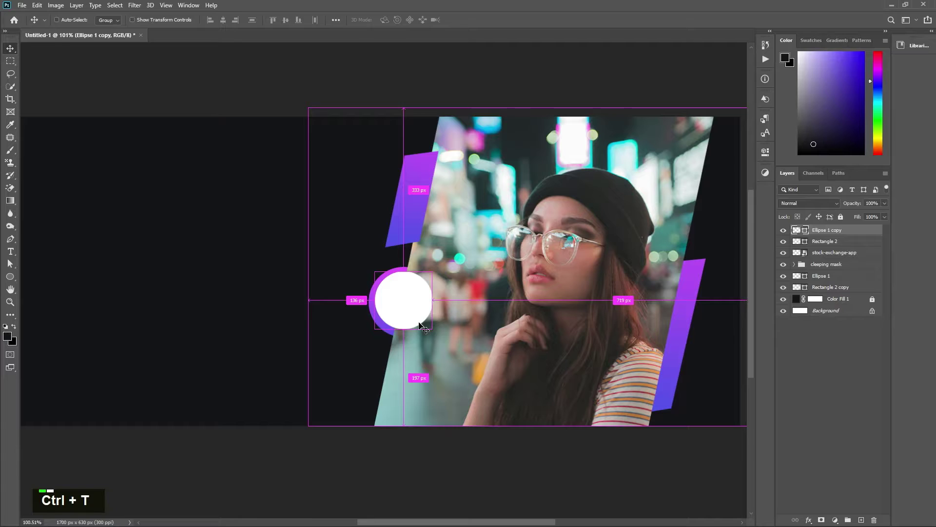
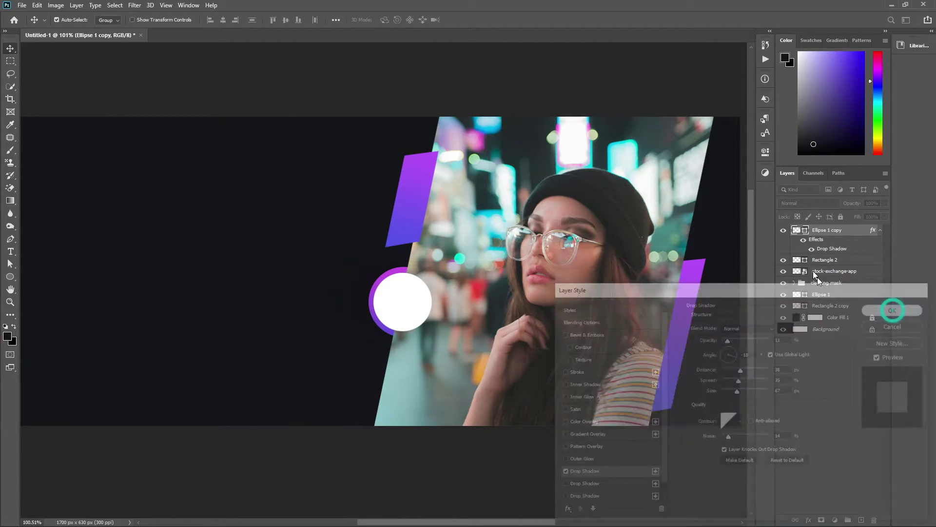
# - Apply a soft drop shadow to the white circle copy and fit the whole banner back in view
pyautogui.scroll(-3)
pyautogui.press('F10')
pyautogui.press('p')
pyautogui.scroll(3)
pyautogui.press('space')
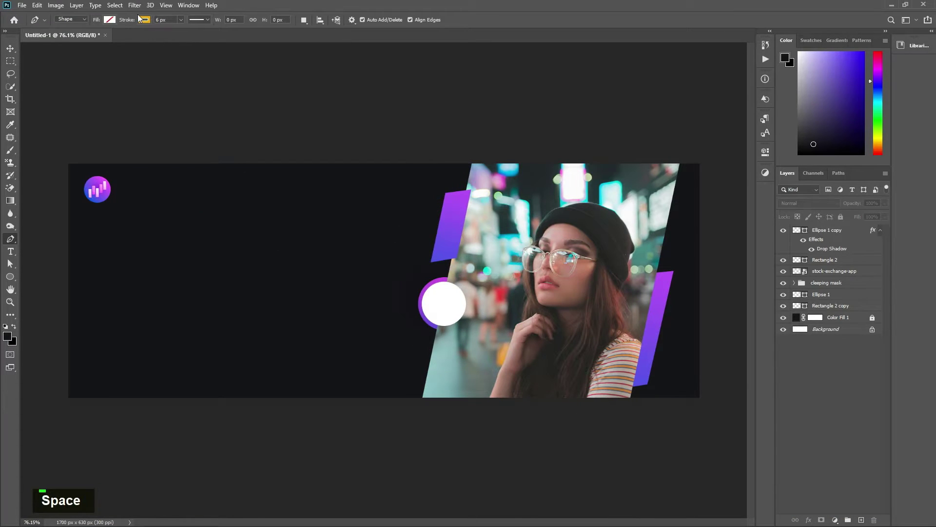
# - Draw a thin white 6 px stroke line along the photo's upper-left slanted edge
pyautogui.doubleClick(143, 20)
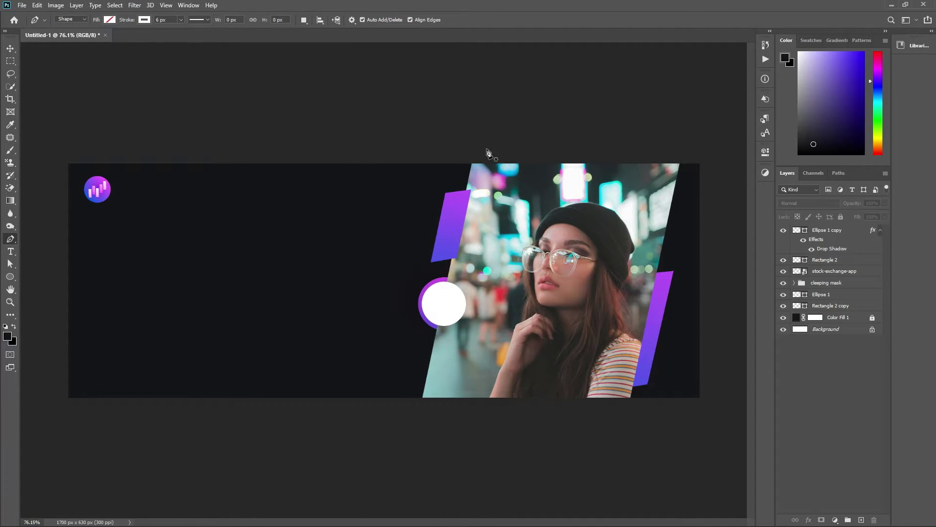
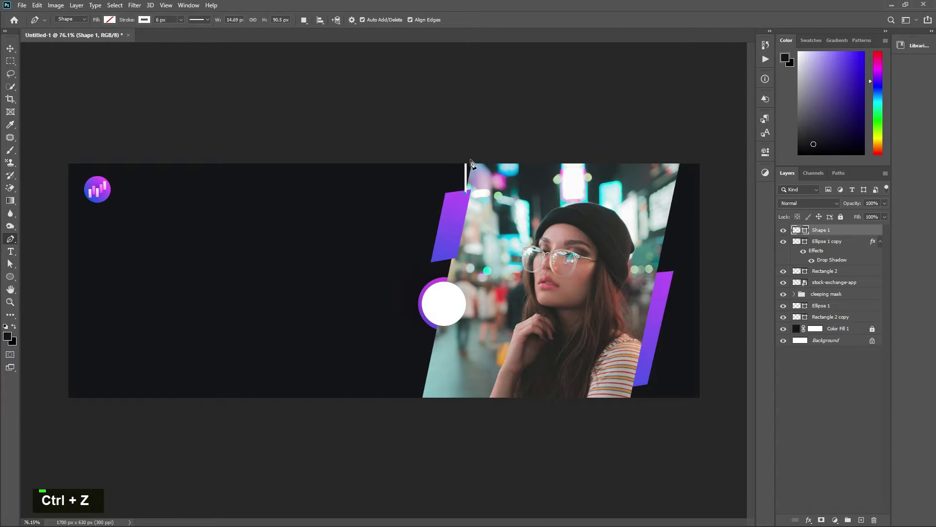
pyautogui.scroll(3)
pyautogui.press('space')
pyautogui.scroll(3)
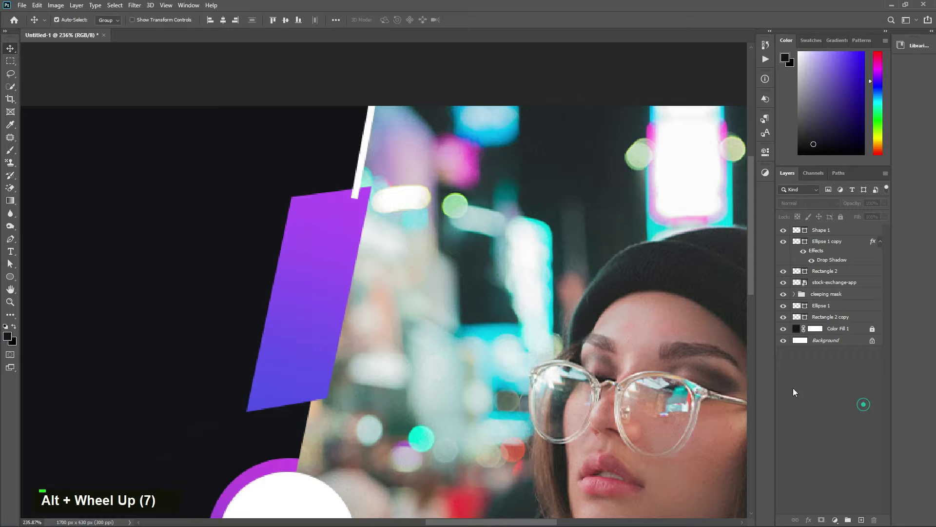
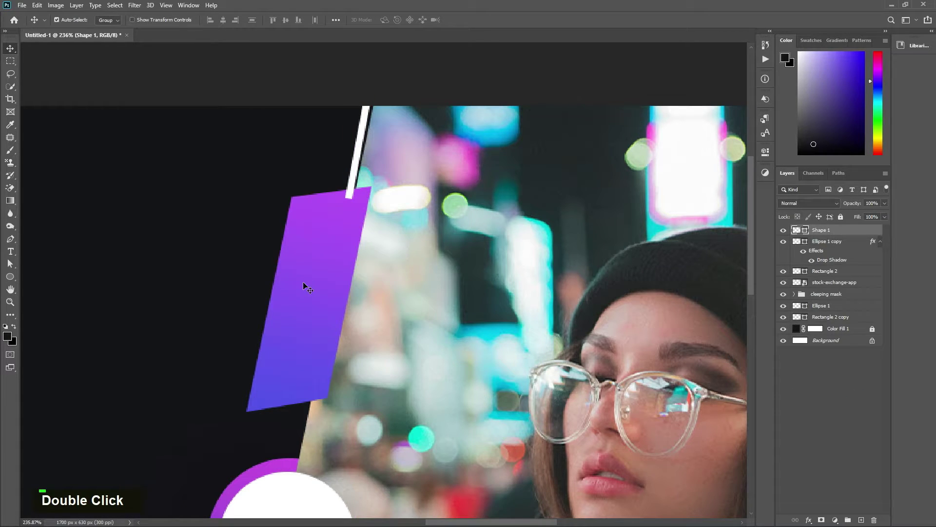
# - Send the white line below the upper purple bar and rotate it to match the photo's edge
pyautogui.press('ctrl+t')
pyautogui.press('ctrl+t')
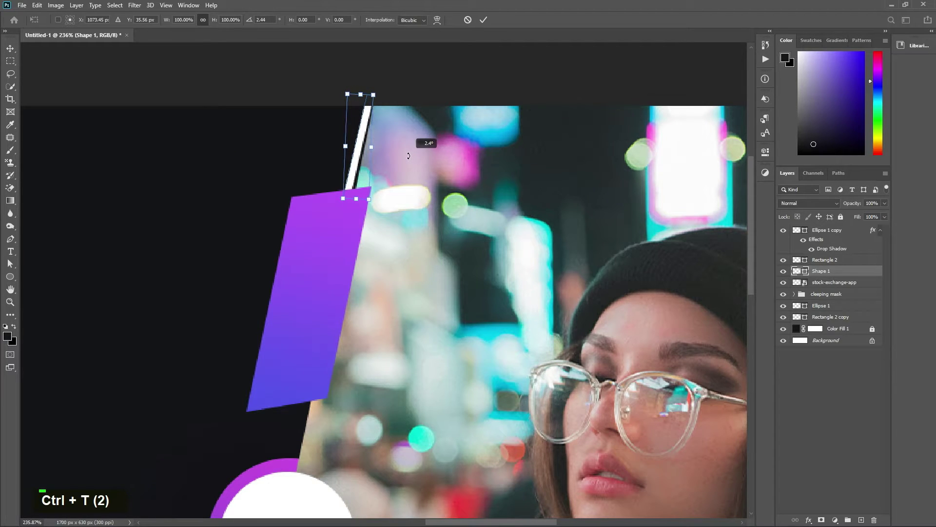
pyautogui.press('Return')
pyautogui.scroll(-3)
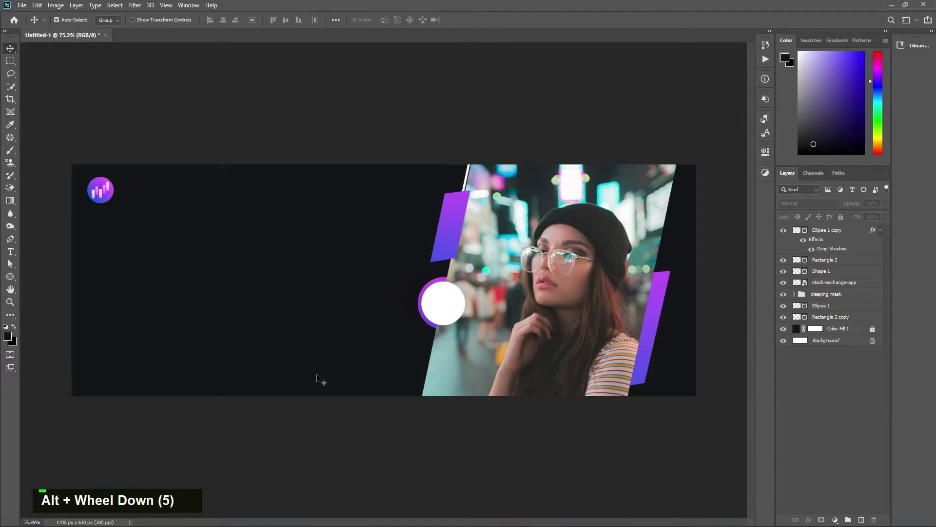
pyautogui.write('p')
pyautogui.write('v')
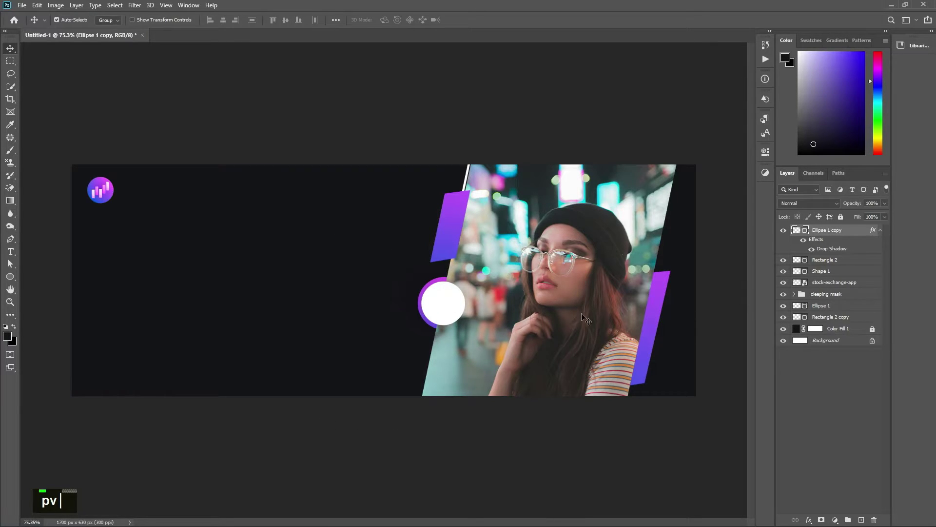
# - Pen-draw a white line along the photo's lower-left edge and delete the stray Shape 3 line
pyautogui.click(832, 306)
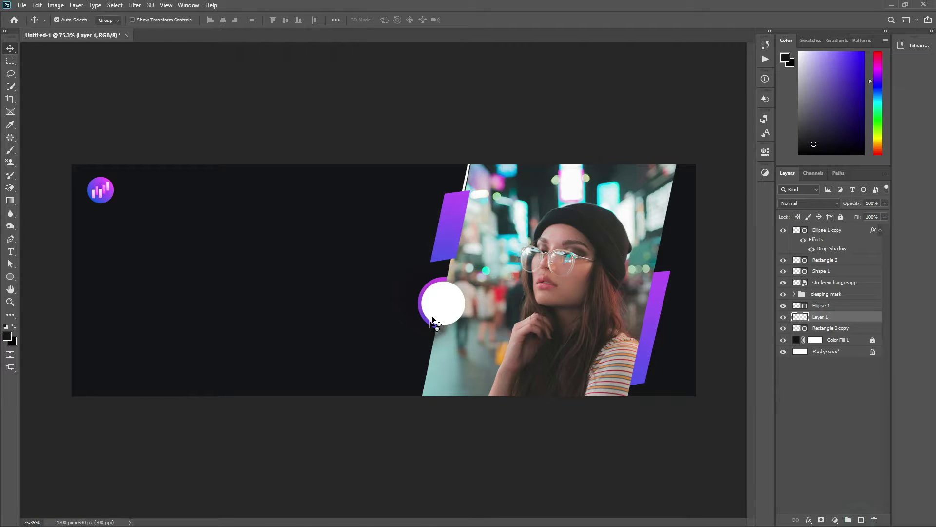
pyautogui.write('p')
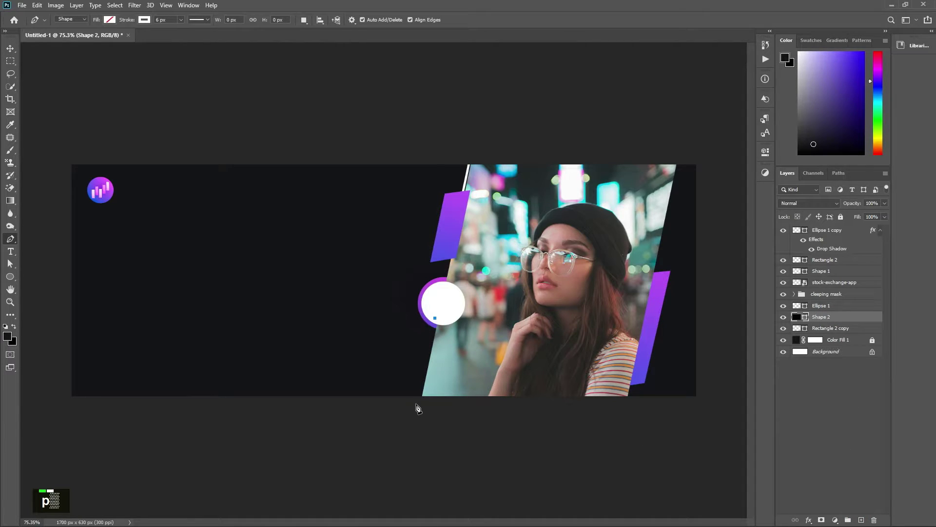
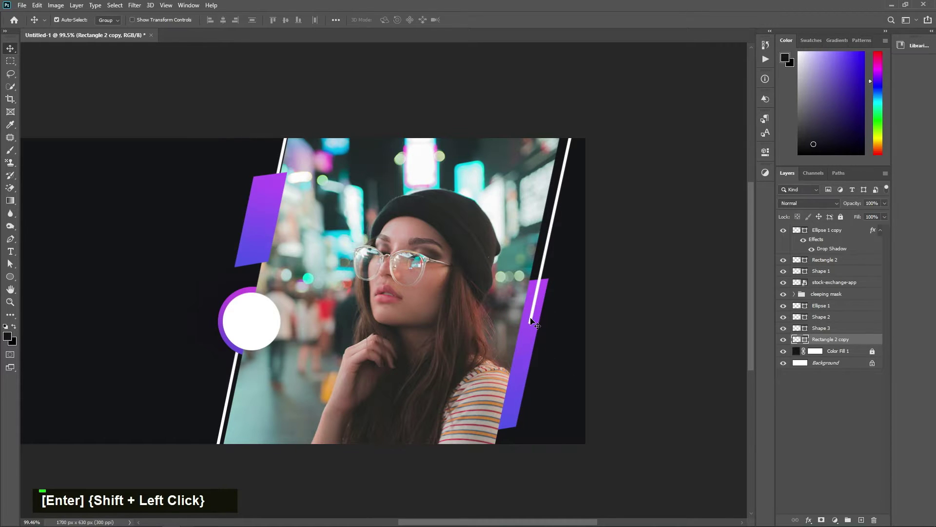
pyautogui.scroll(3)
pyautogui.scroll(-3)
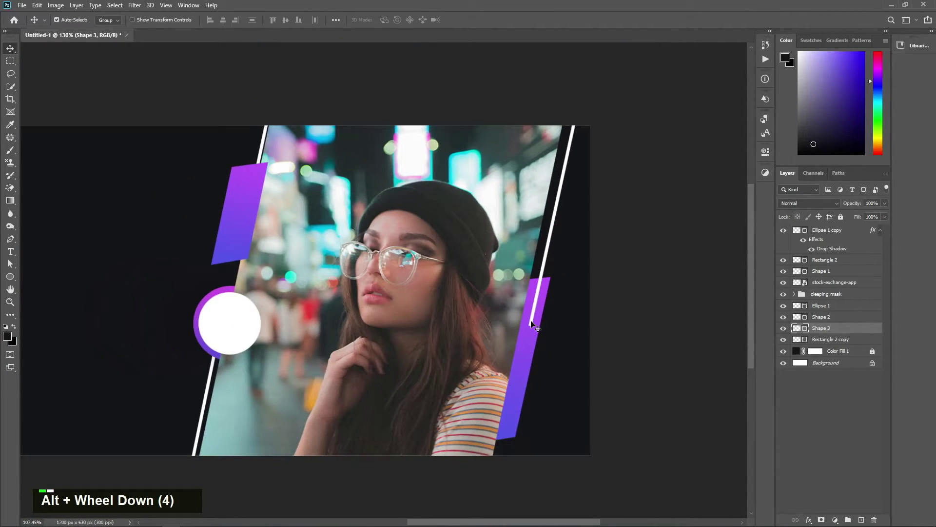
pyautogui.press('Delete')
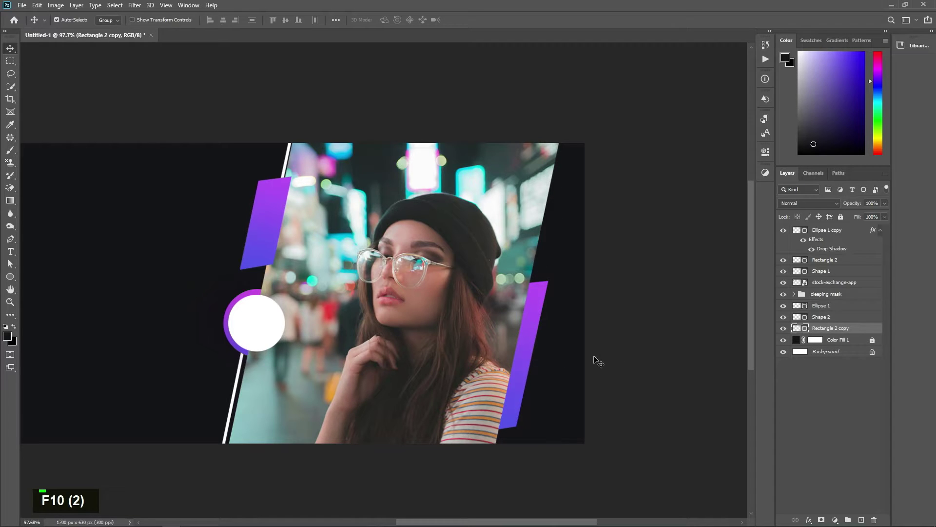
pyautogui.write('p')
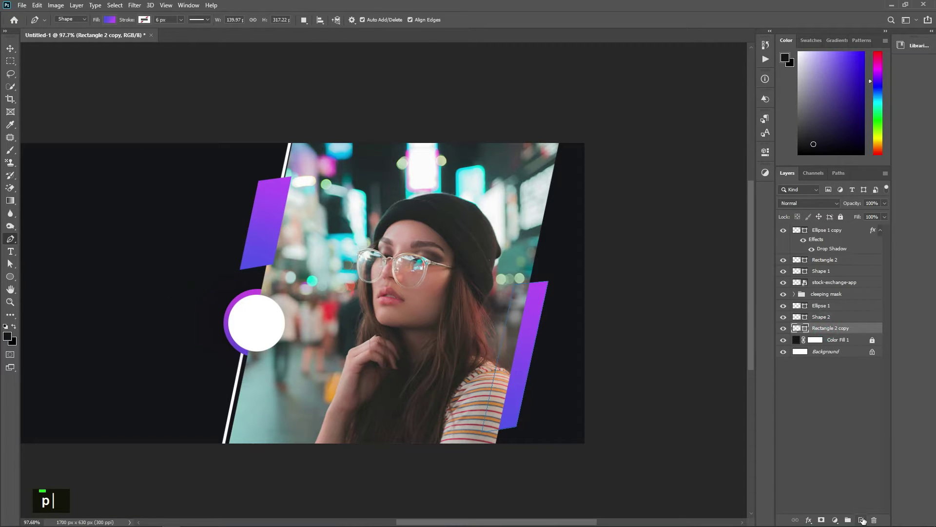
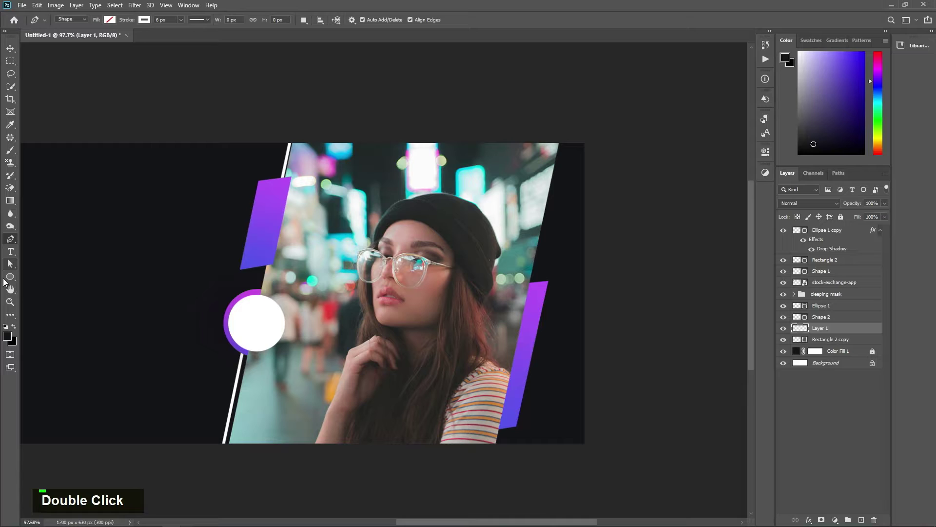
# - Draw a narrow white 8 px bar and rotate it along the photo's slanted right edge
pyautogui.rightClick(14, 279)
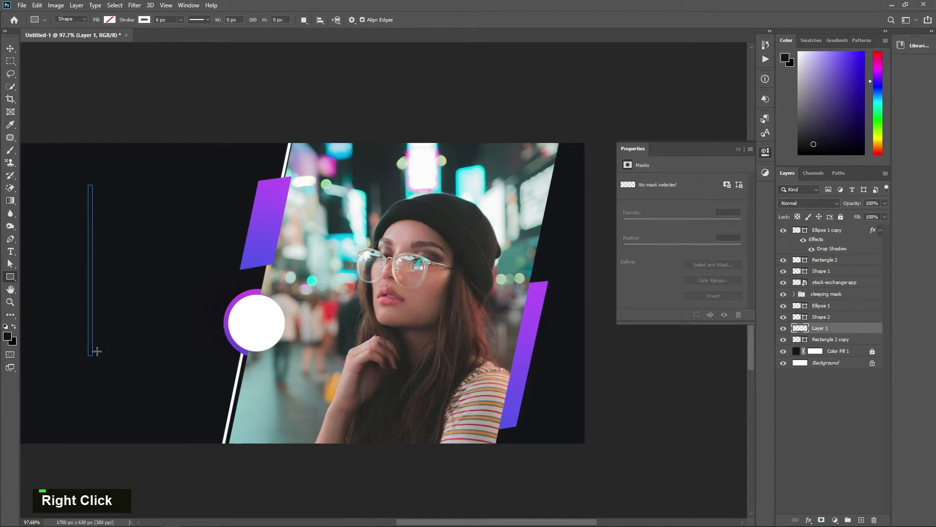
pyautogui.doubleClick(628, 210)
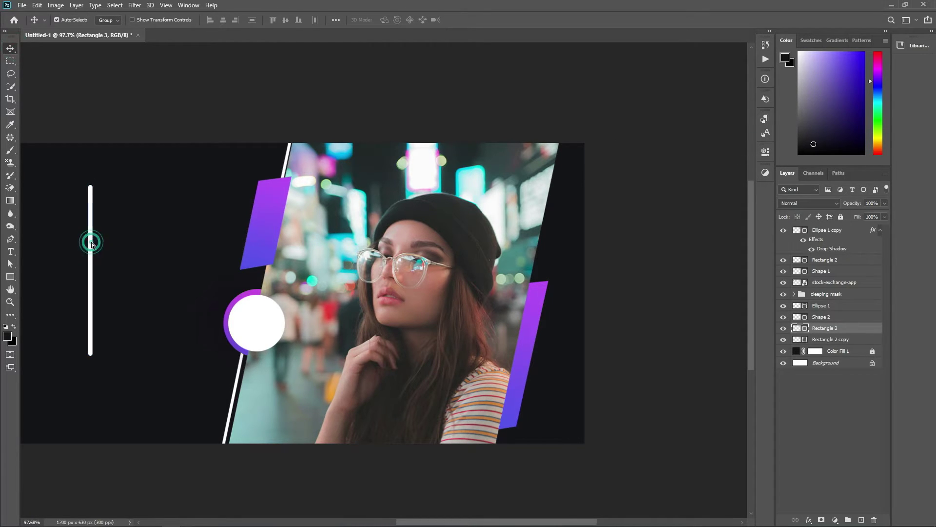
pyautogui.scroll(3)
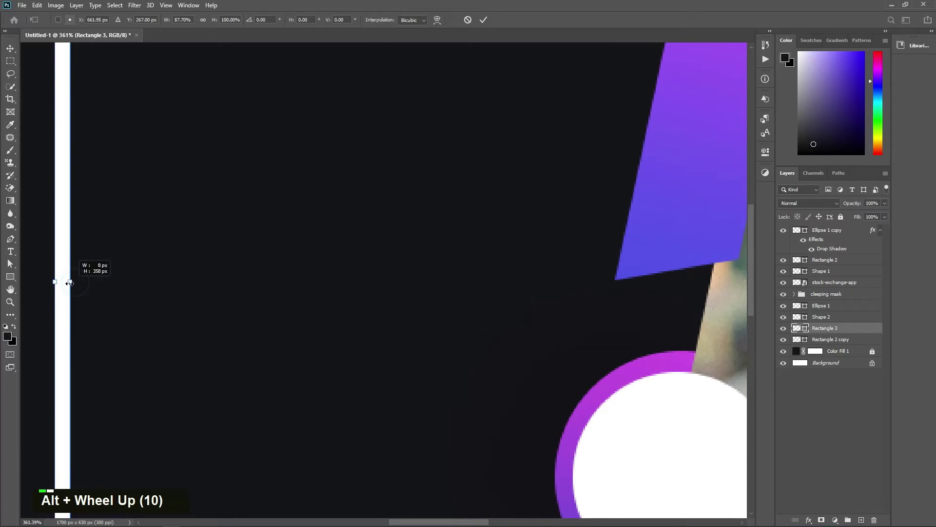
pyautogui.press('Return')
pyautogui.scroll(-3)
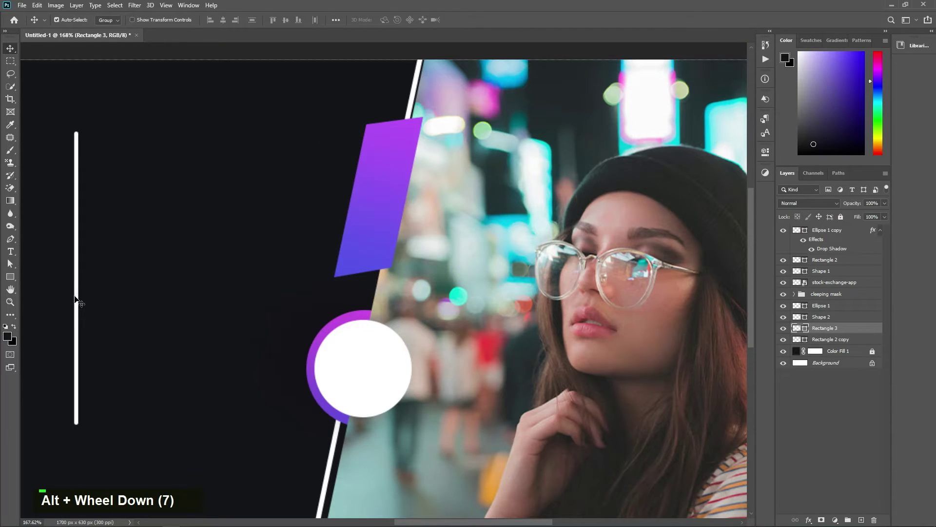
pyautogui.press('space')
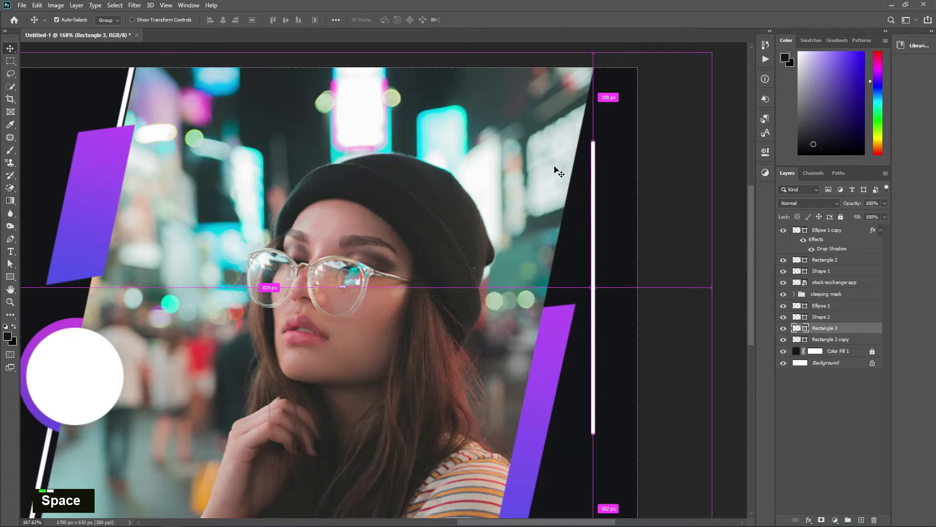
pyautogui.press('ctrl+t')
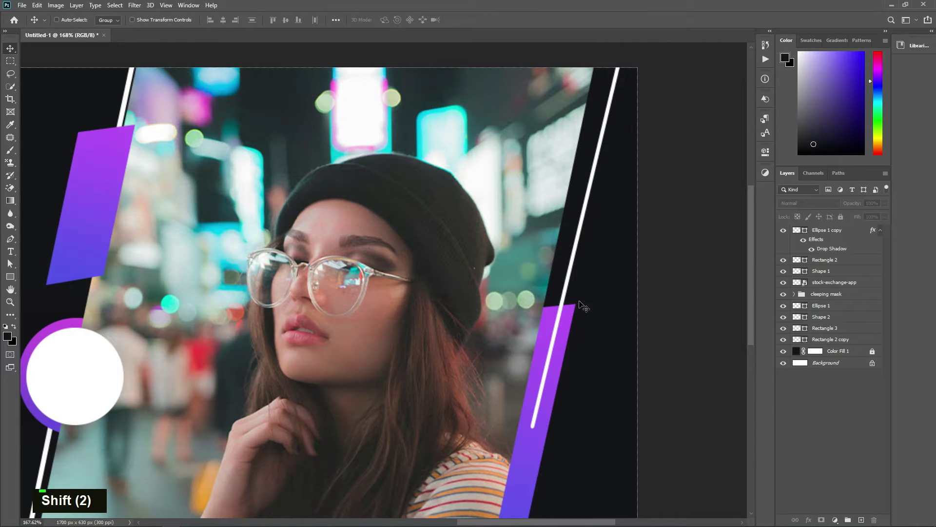
pyautogui.press('ctrl+t')
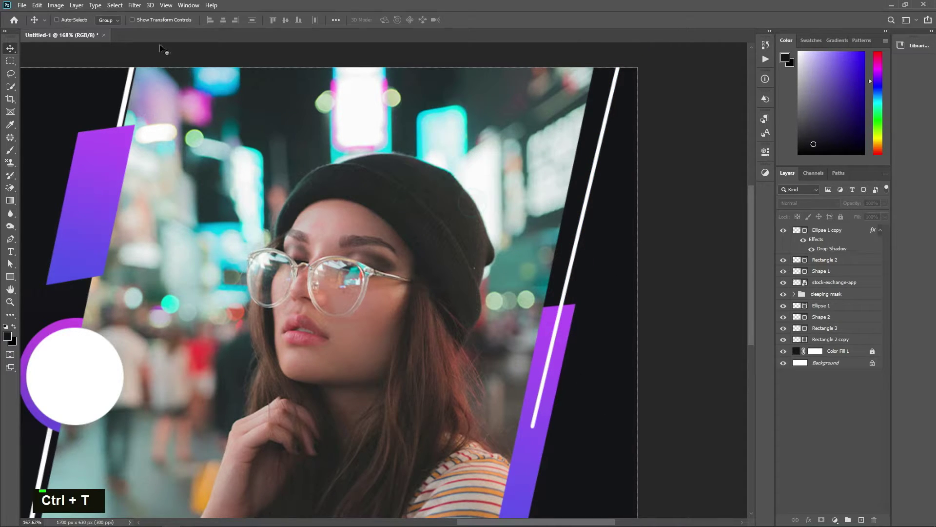
# - Create a text layer reading "50 %" over the white circle, correcting mistyped characters
pyautogui.doubleClick(80, 21)
pyautogui.press('ctrl+t')
pyautogui.press('Return')
pyautogui.scroll(-3)
pyautogui.scroll(3)
pyautogui.write('t')
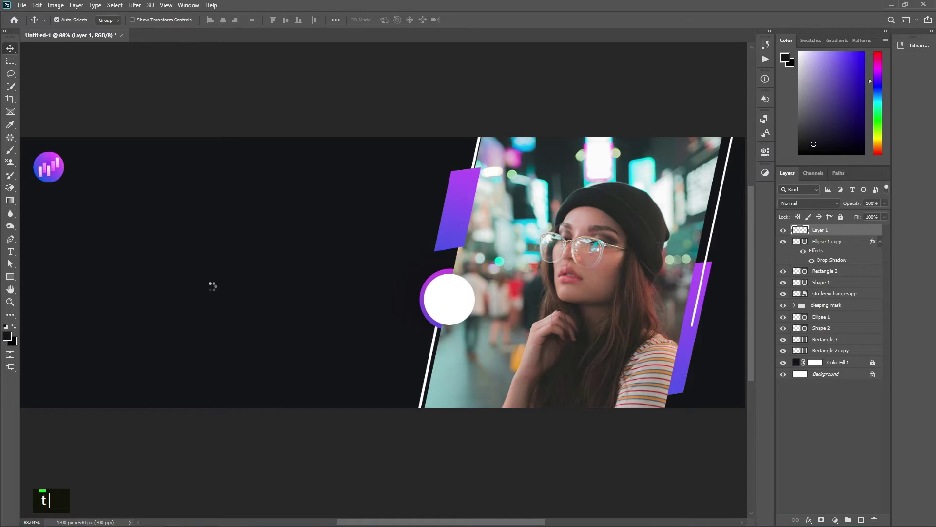
pyautogui.write('%)')
pyautogui.press('shift+space')
pyautogui.write('%')
pyautogui.press('BackSpace')
pyautogui.press('BackSpace')
pyautogui.write('50 %')
pyautogui.press('Return')
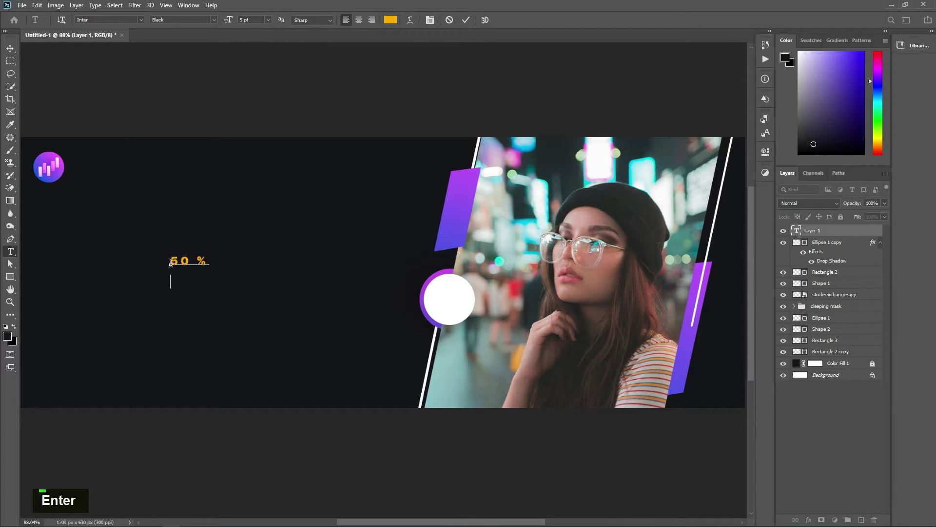
# - Set the 50 % text to Bison Bold black and scale it down into the circle
pyautogui.write('o')
pyautogui.press('BackSpace')
pyautogui.press('BackSpace')
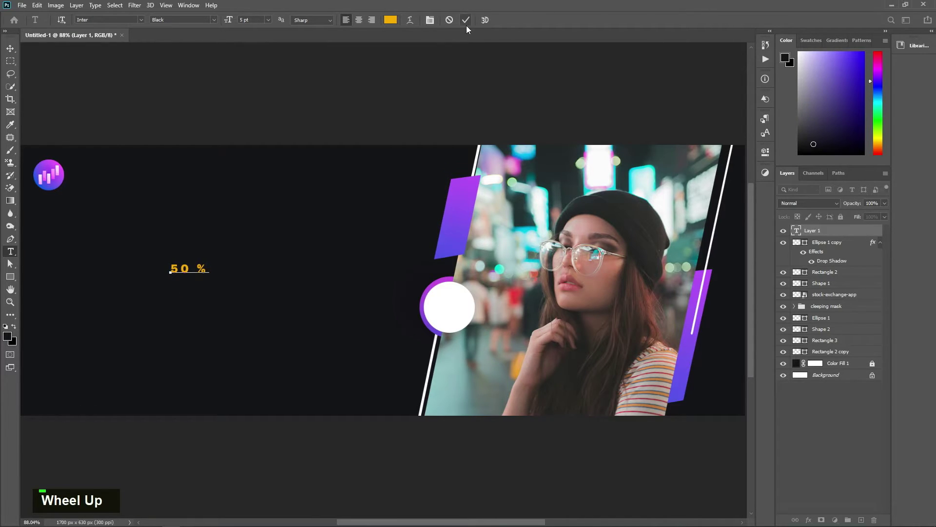
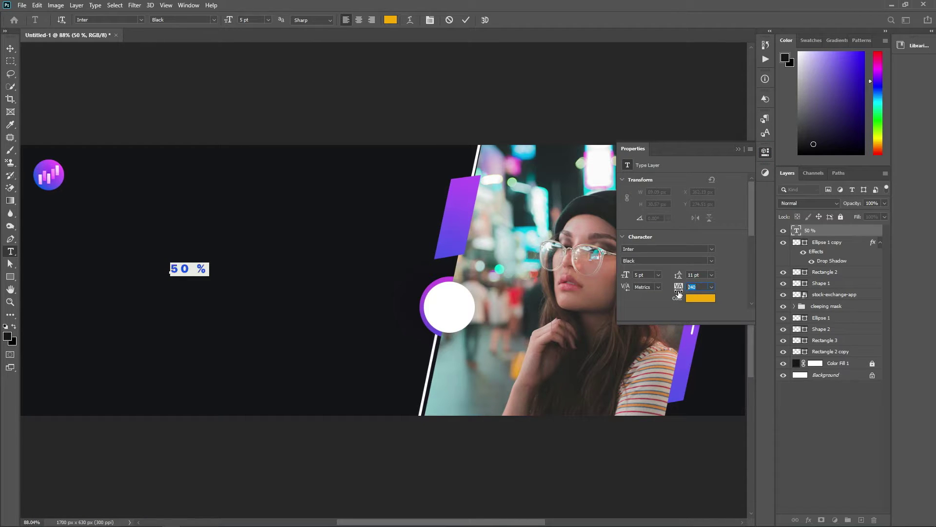
pyautogui.write('0')
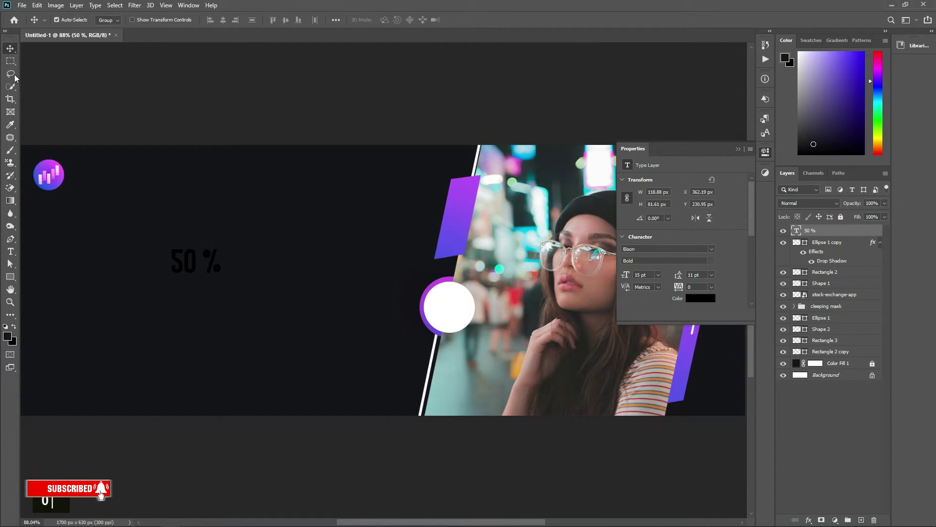
pyautogui.press('ctrl+t')
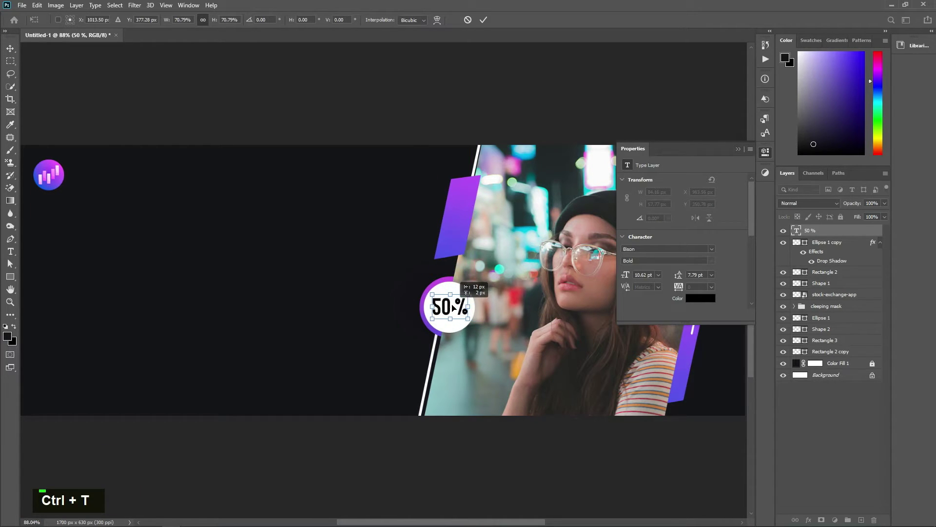
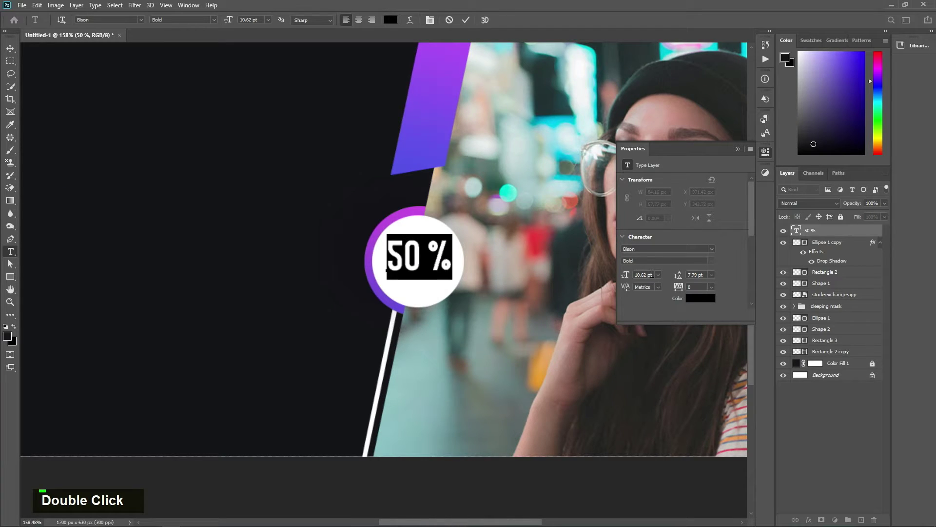
# - Add a black "OFF" text layer below the 50 % inside the badge
pyautogui.press('Down')
pyautogui.press('Down')
pyautogui.press('Return')
pyautogui.press('Up')
pyautogui.press('Up')
pyautogui.press('Up')
pyautogui.press('Up')
pyautogui.write('t')
pyautogui.press('BackSpace')
pyautogui.write('off')
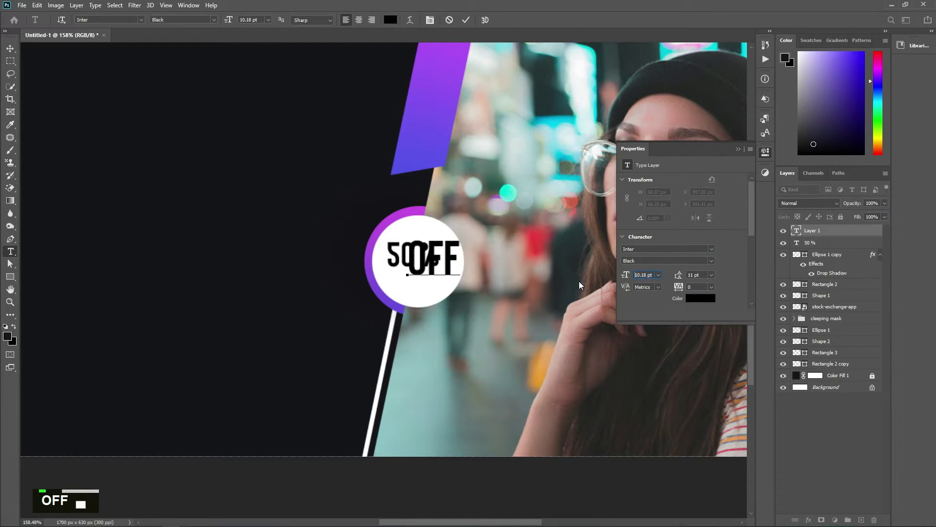
pyautogui.press('Return')
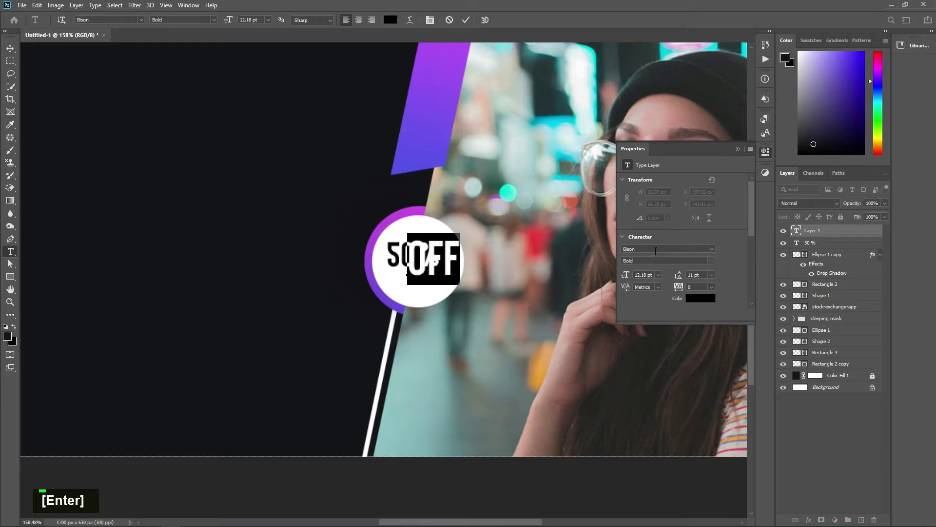
# - Set OFF to the Inter font and shrink it to sit neatly under 50 %
pyautogui.write('inter')
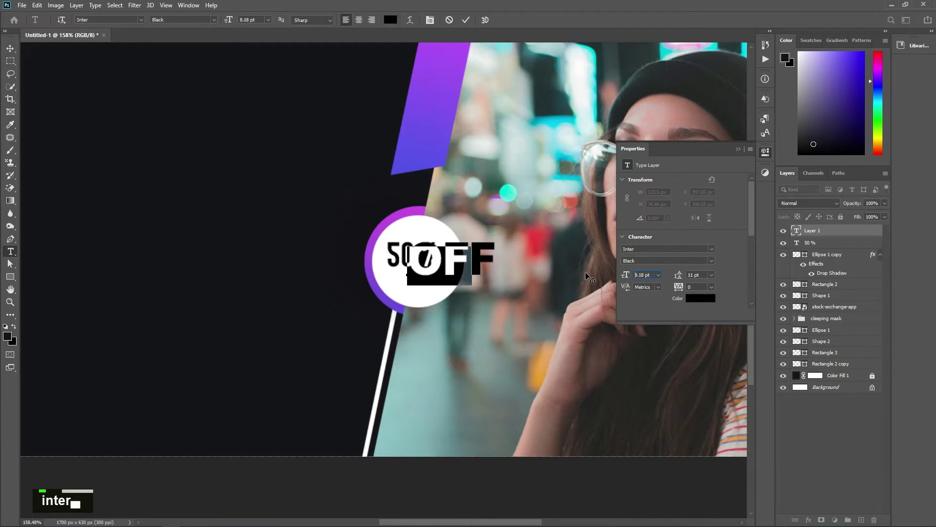
pyautogui.press('Return')
pyautogui.scroll(3)
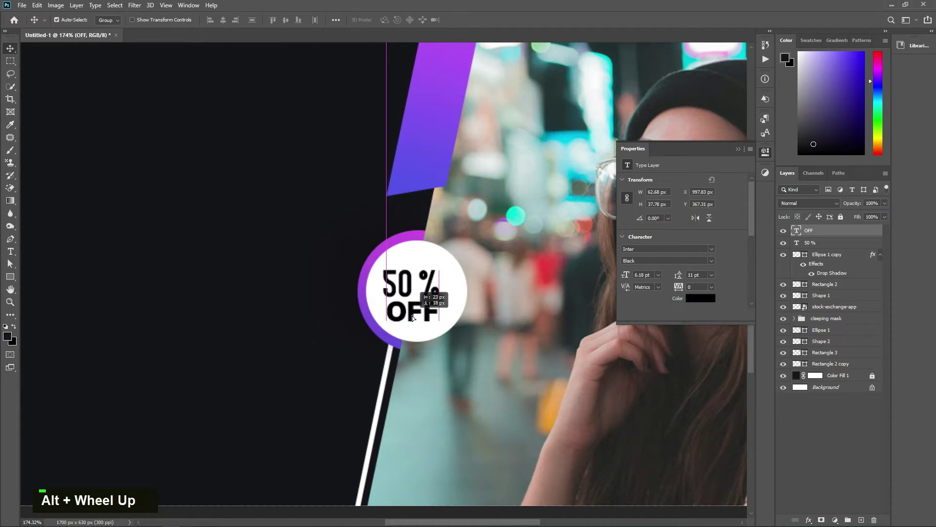
pyautogui.press('ctrl+t')
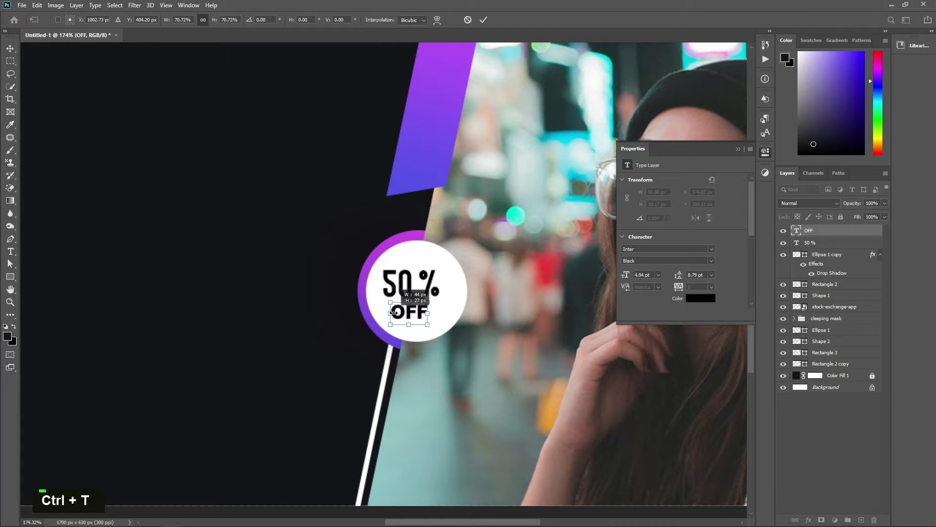
pyautogui.scroll(-3)
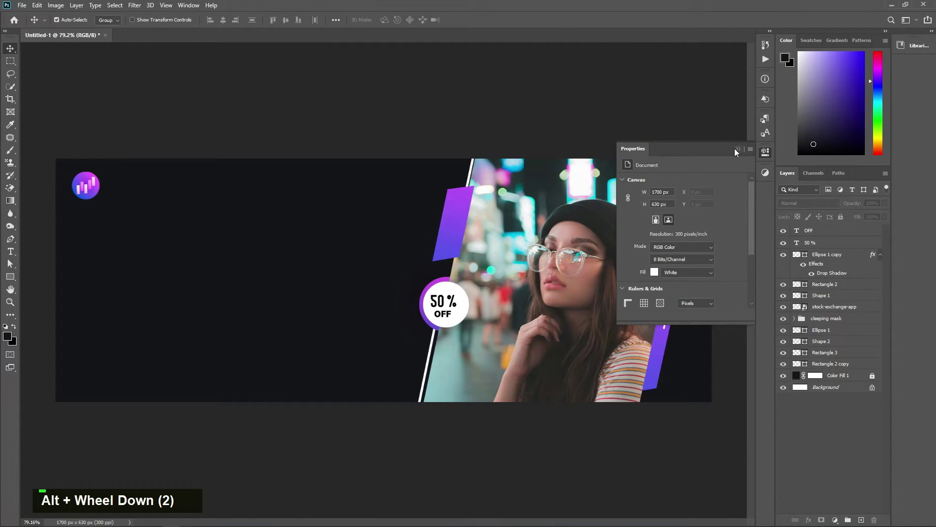
# - Type the "SHOPE NAME" heading beside the logo circle, fixing typos along the way
pyautogui.press('space')
pyautogui.scroll(3)
pyautogui.press('space')
pyautogui.write('t')
pyautogui.press('BackSpace')
pyautogui.write('sope')
pyautogui.press('shift+BackSpace')
pyautogui.press('shift+BackSpace')
pyautogui.write('shope')
pyautogui.press('shift+space')
pyautogui.write('a<')
pyautogui.press('shift+BackSpace')
pyautogui.write('e')
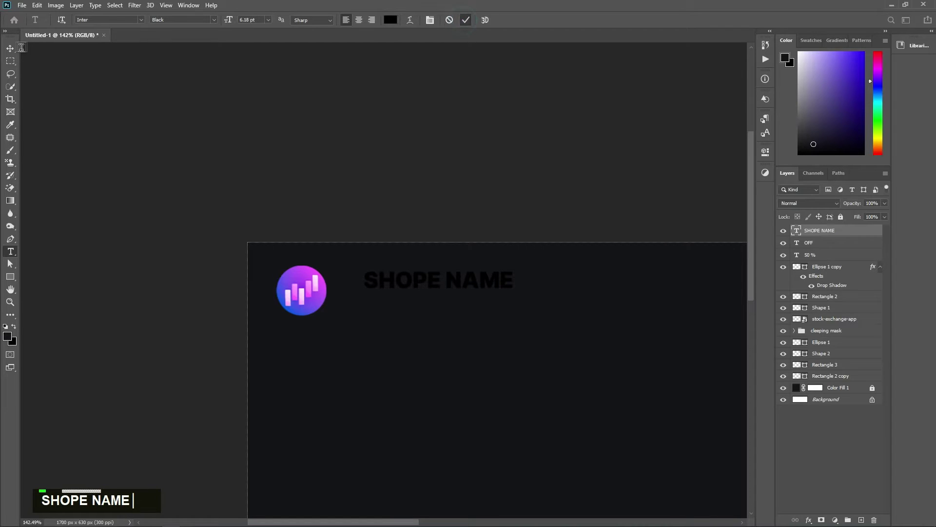
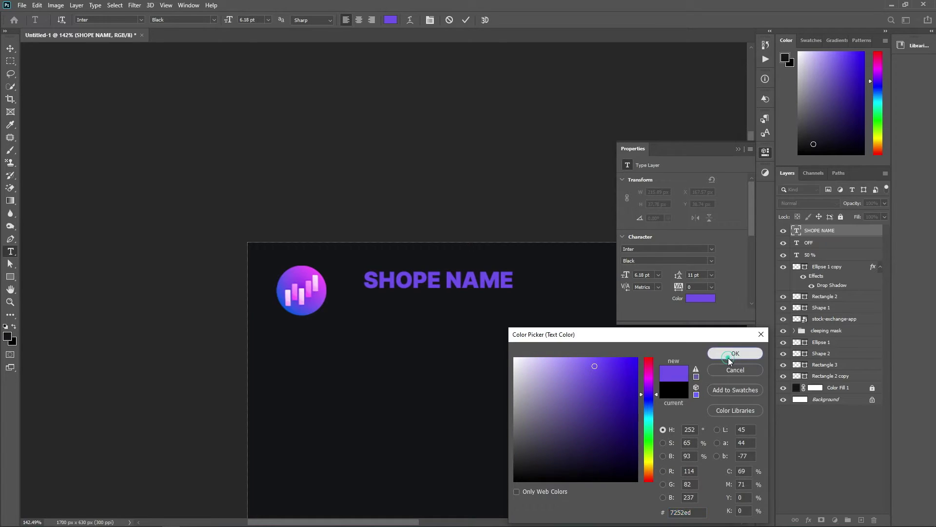
# - Give SHOPE NAME a purple colour with a Gradient Overlay and move it next to the logo
pyautogui.press('Up')
pyautogui.press('Up')
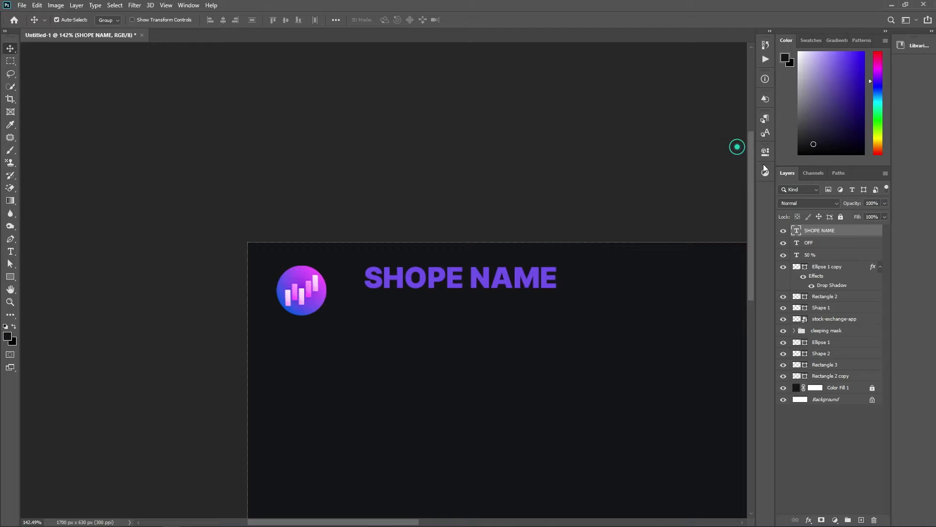
pyautogui.doubleClick(881, 233)
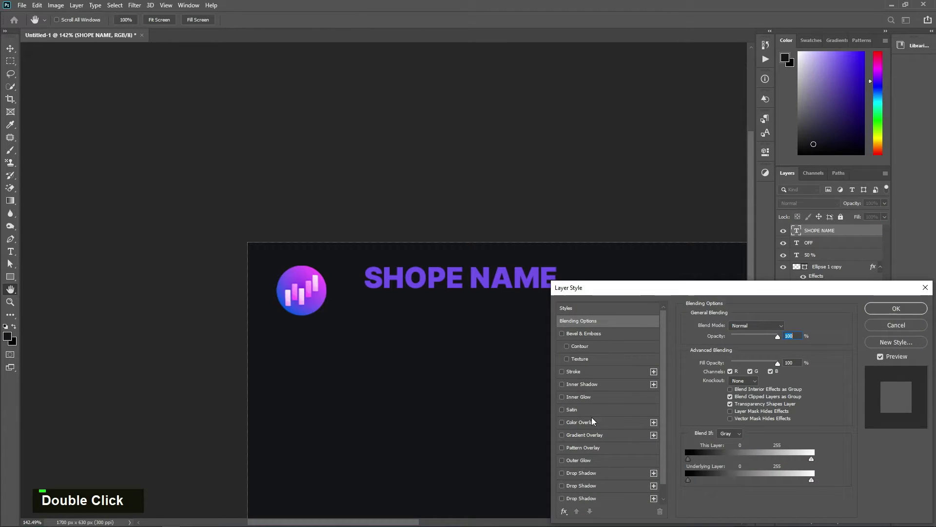
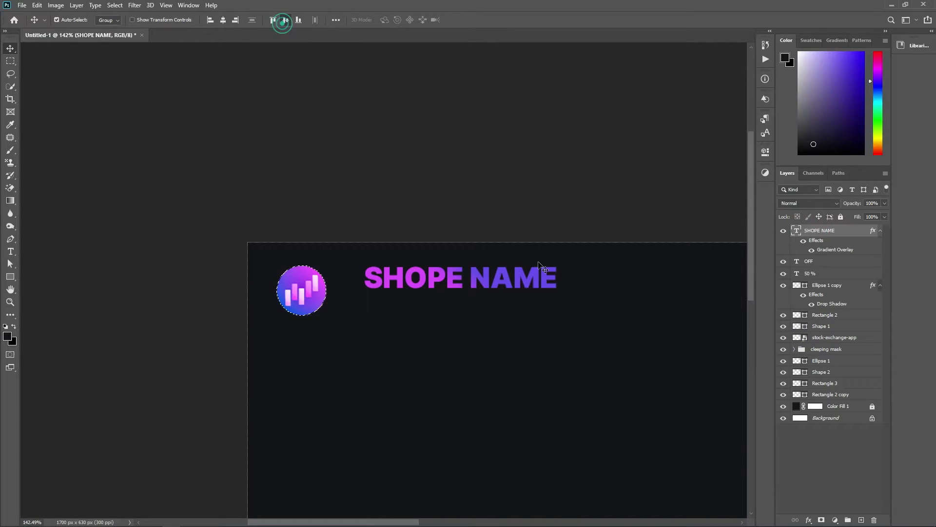
pyautogui.press('ctrl+d')
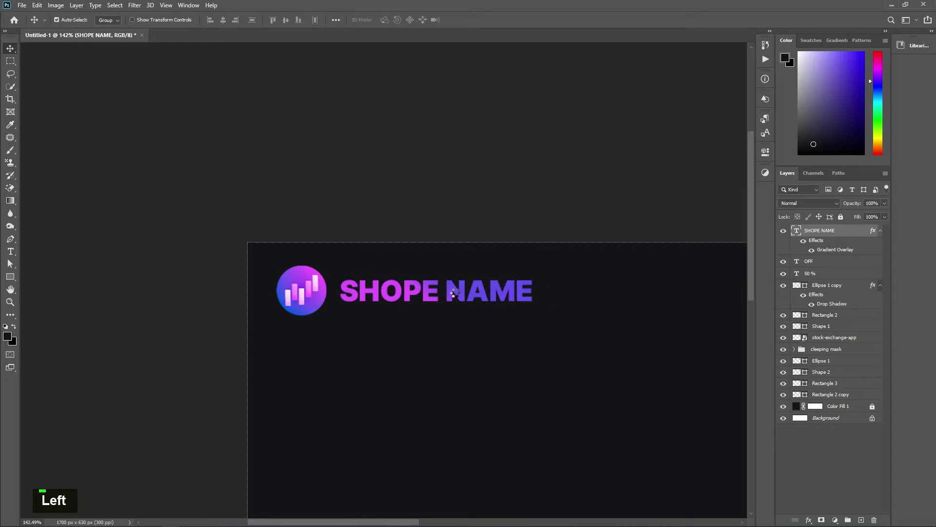
# - Type a white "SLOGAN HERE" line beneath the shop name
pyautogui.press('Right')
pyautogui.press('Right')
pyautogui.write('t')
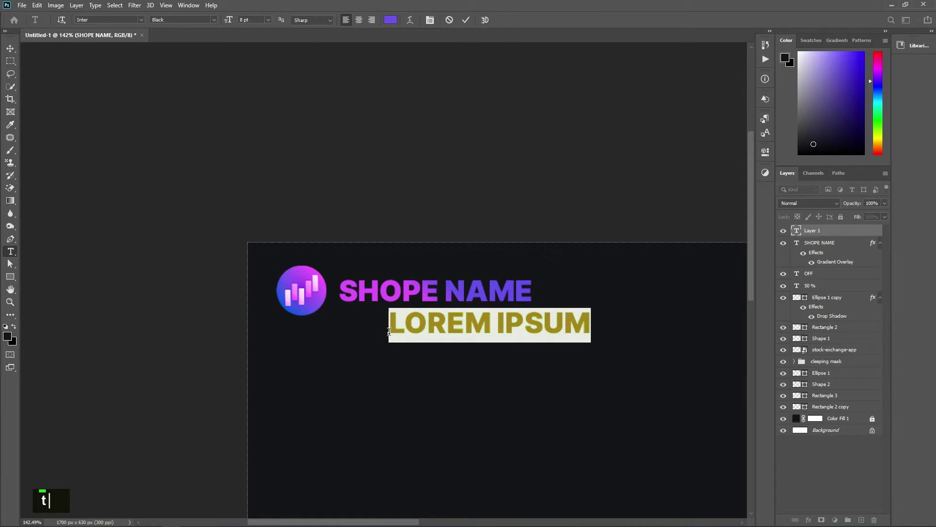
pyautogui.press('BackSpace')
pyautogui.write('slogan')
pyautogui.press('shift+space')
pyautogui.write('ere')
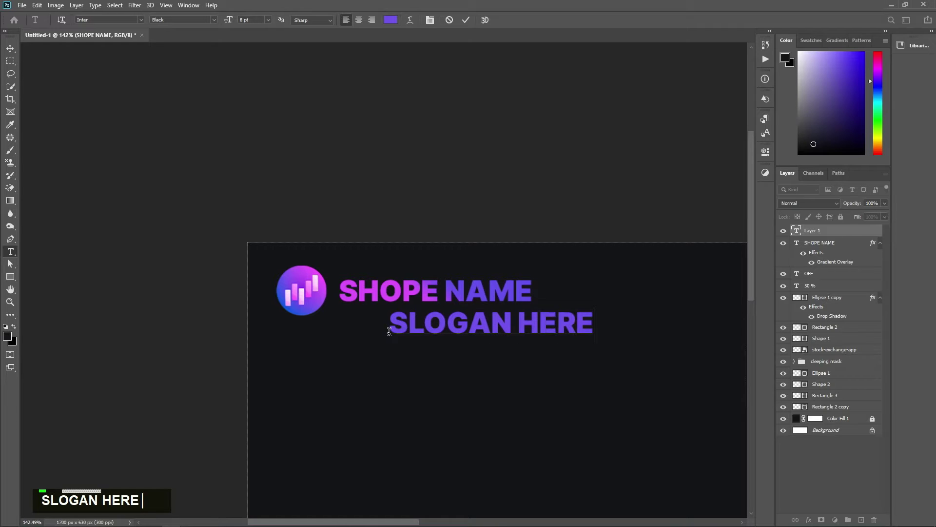
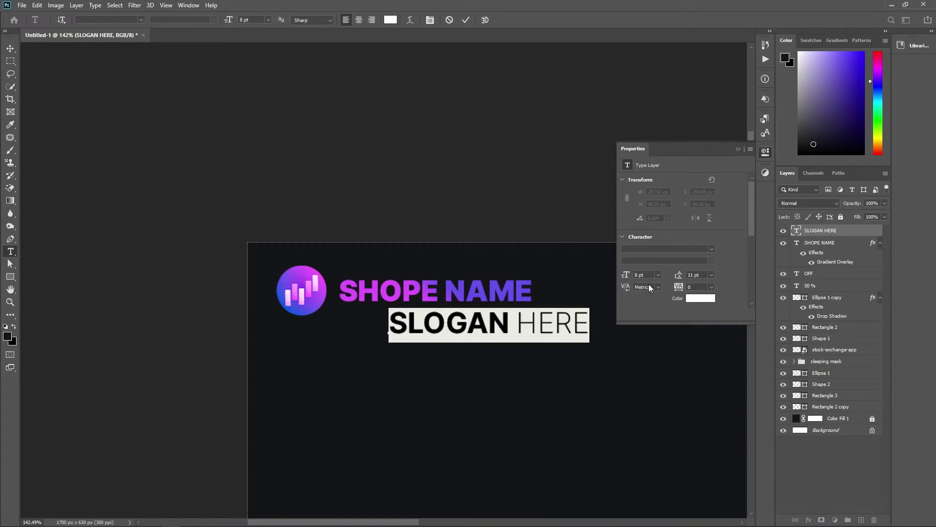
# - Make SLOGAN bold and HERE light, reduce the size to 4 pt and commit
pyautogui.press('Down')
pyautogui.press('Down')
pyautogui.press('Down')
pyautogui.press('Return')
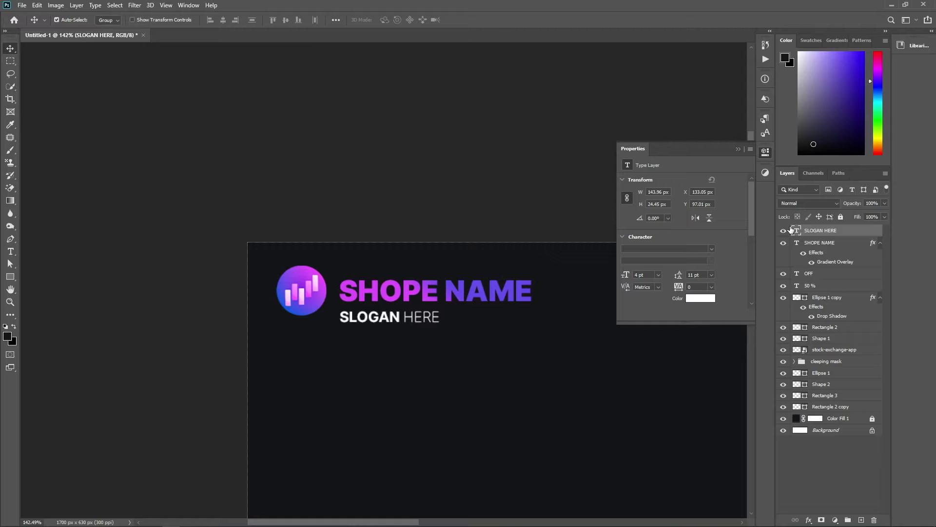
# - Set the slogan tracking to 150 and type a white "WEEKEND OFFER" heading below it
pyautogui.doubleClick(799, 232)
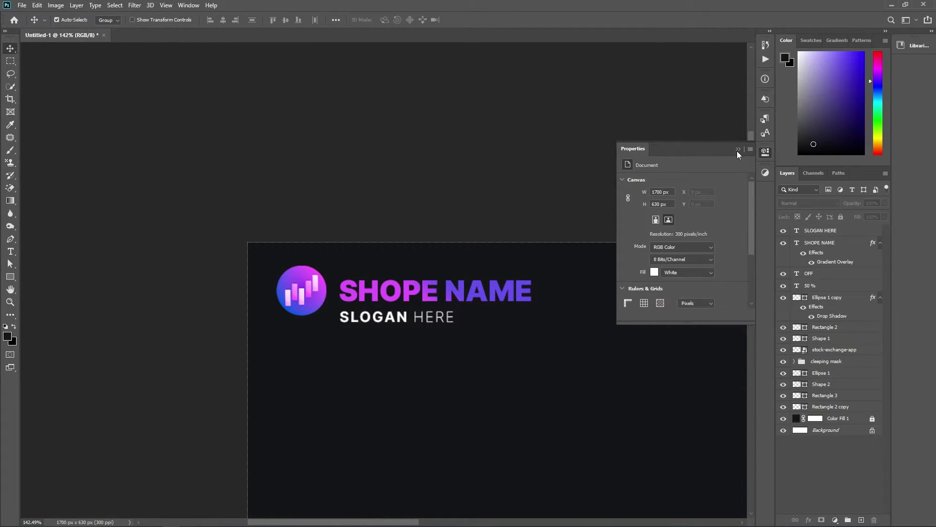
pyautogui.write('t')
pyautogui.press('BackSpace')
pyautogui.write('weekend')
pyautogui.press('shift+space')
pyautogui.write('ffer')
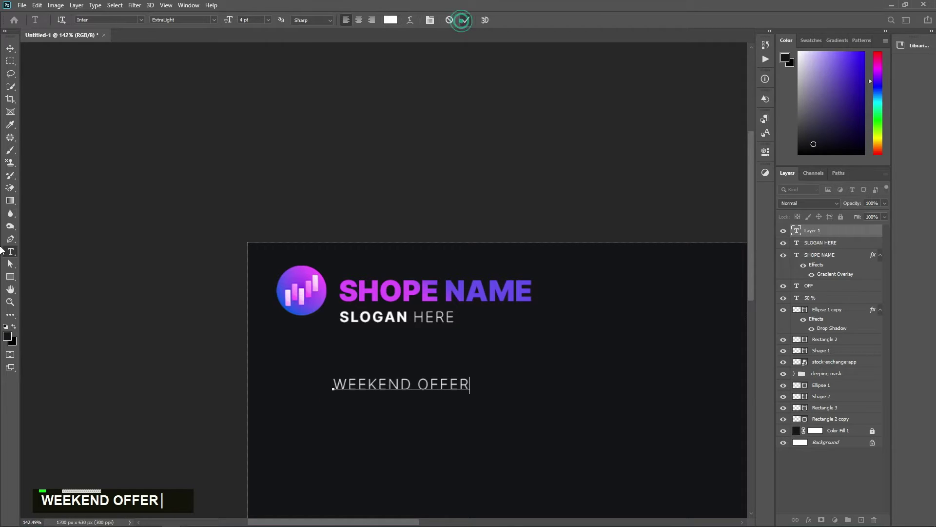
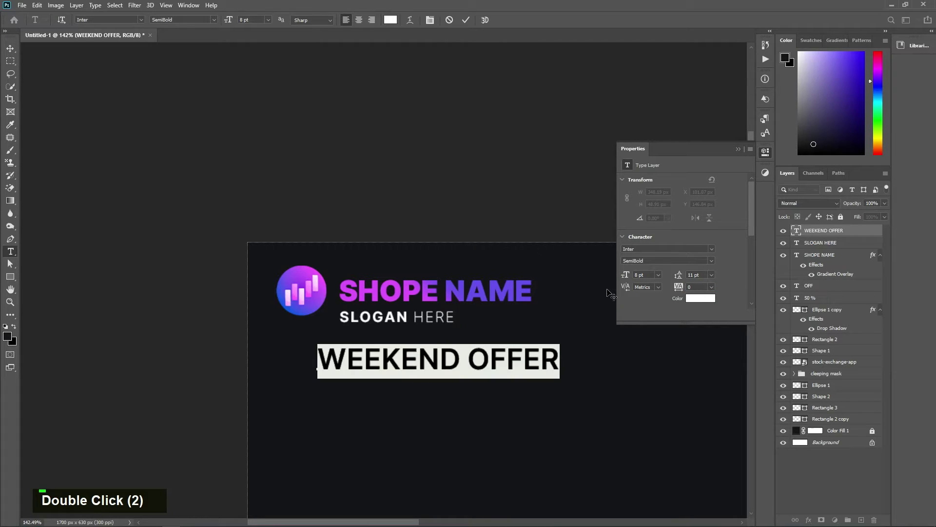
# - Change WEEKEND OFFER to Roboto Bold Italic, align it under the slogan and show rulers
pyautogui.write('roboto')
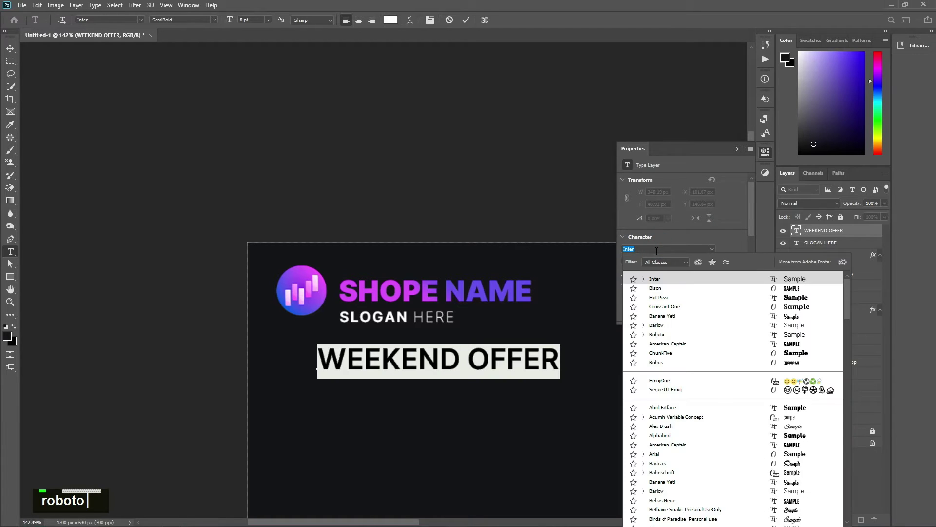
pyautogui.write('roboto')
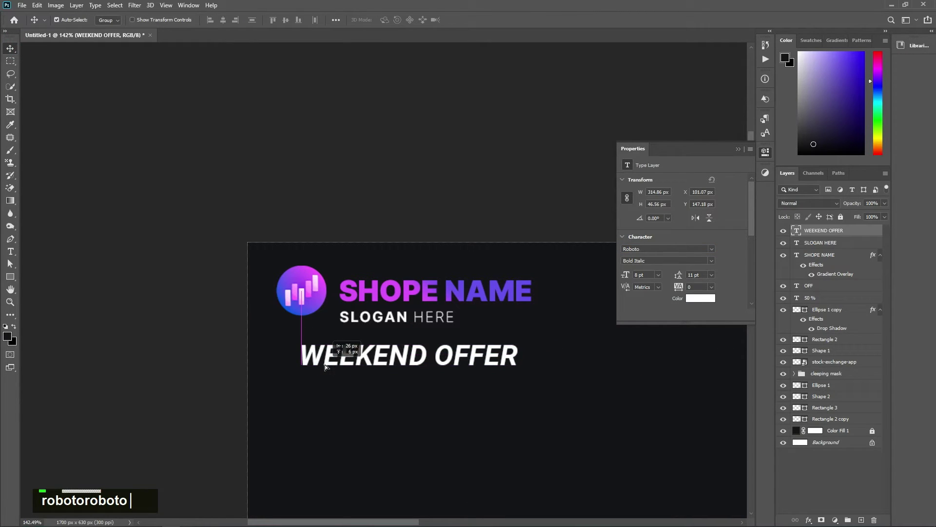
pyautogui.press('F10')
pyautogui.press('ctrl+r')
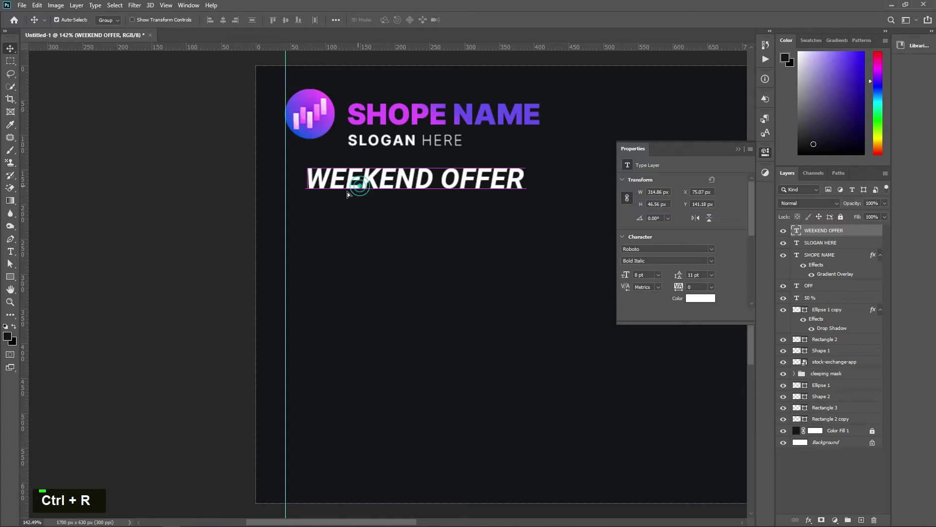
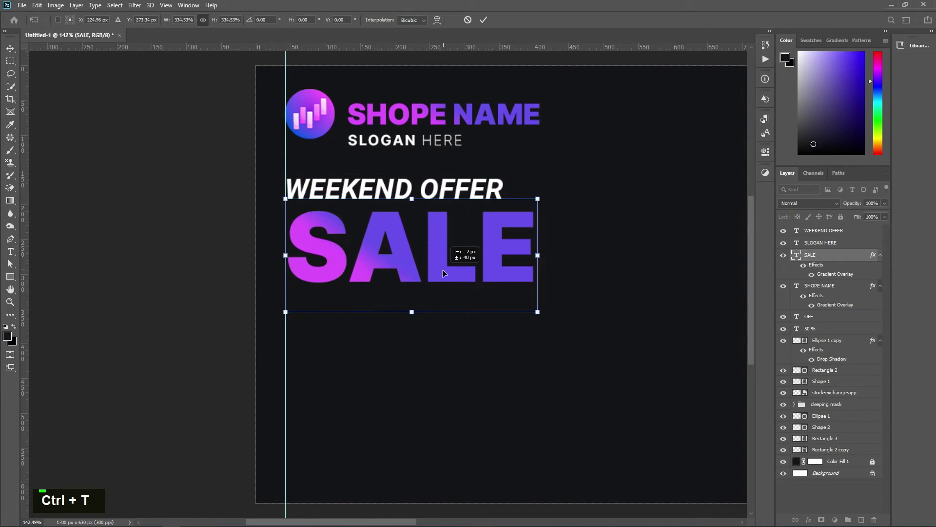
# - Scale up the duplicated gradient text and retype it as the FASHION headline
pyautogui.press('Return')
pyautogui.scroll(-3)
pyautogui.doubleClick(218, 288)
pyautogui.write('fashion')
pyautogui.press('Return')
pyautogui.press('BackSpace')
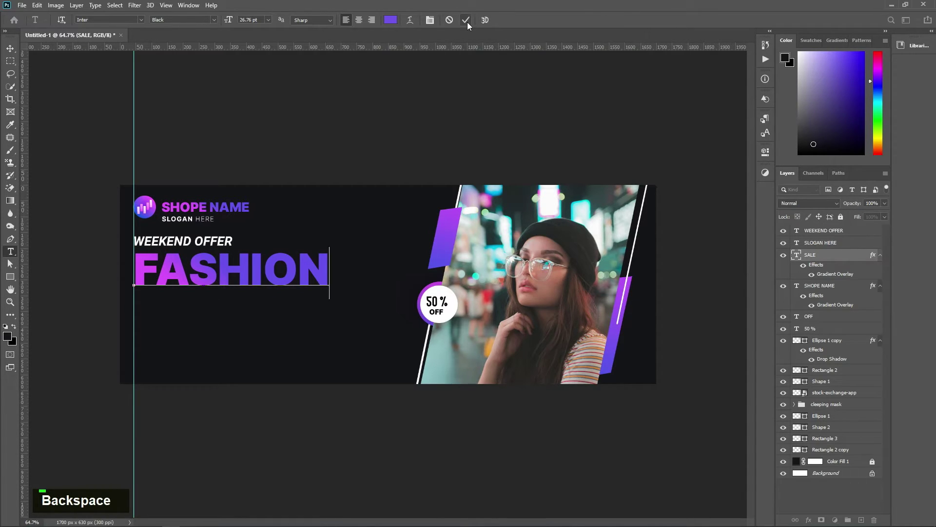
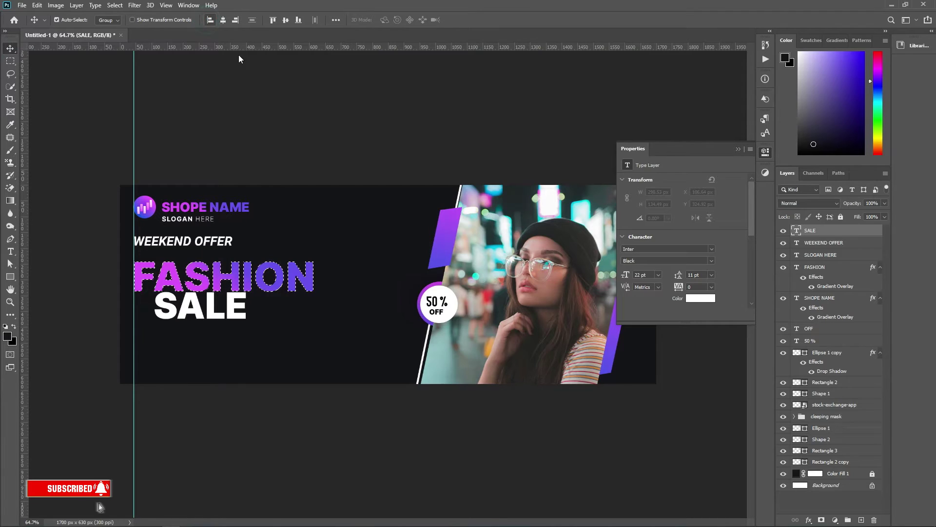
# - Nudge SALE up under FASHION and select all text layers for grouping as "text"
pyautogui.press('ctrl+d')
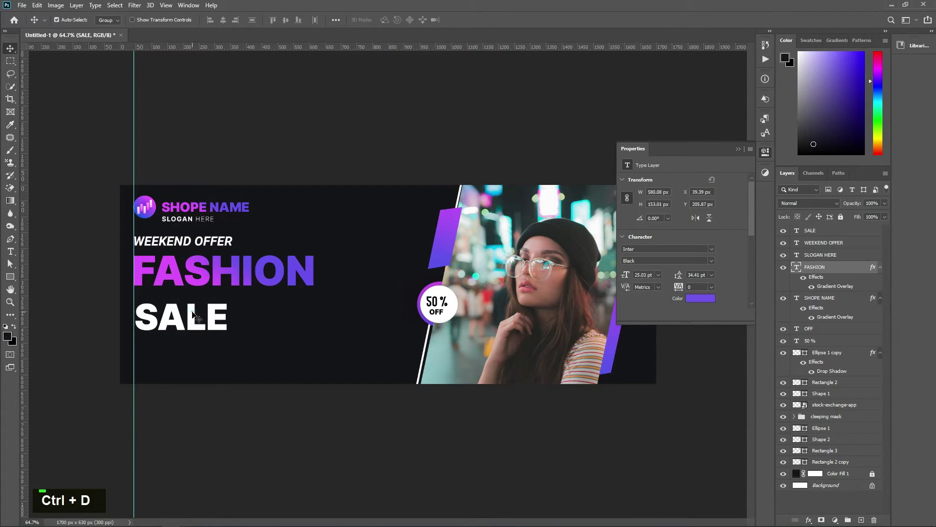
pyautogui.scroll(-3)
pyautogui.press('F10')
pyautogui.click(823, 233)
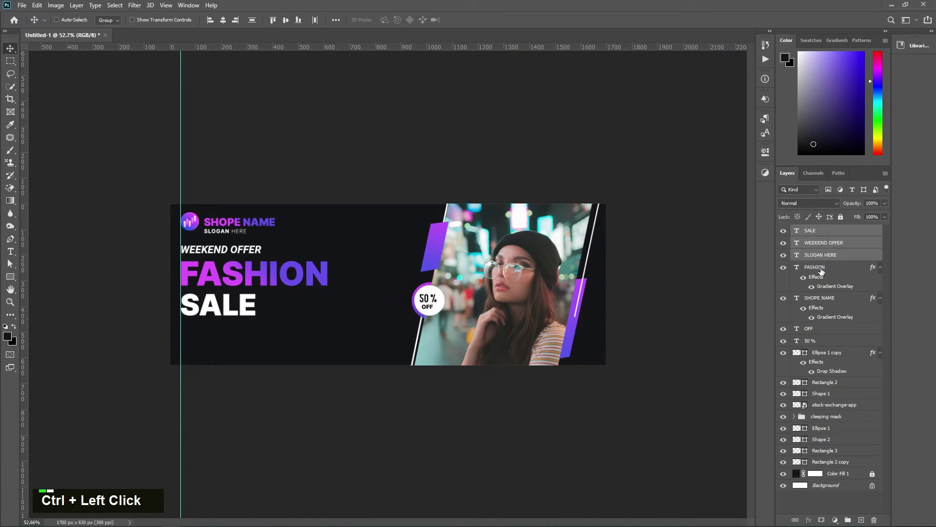
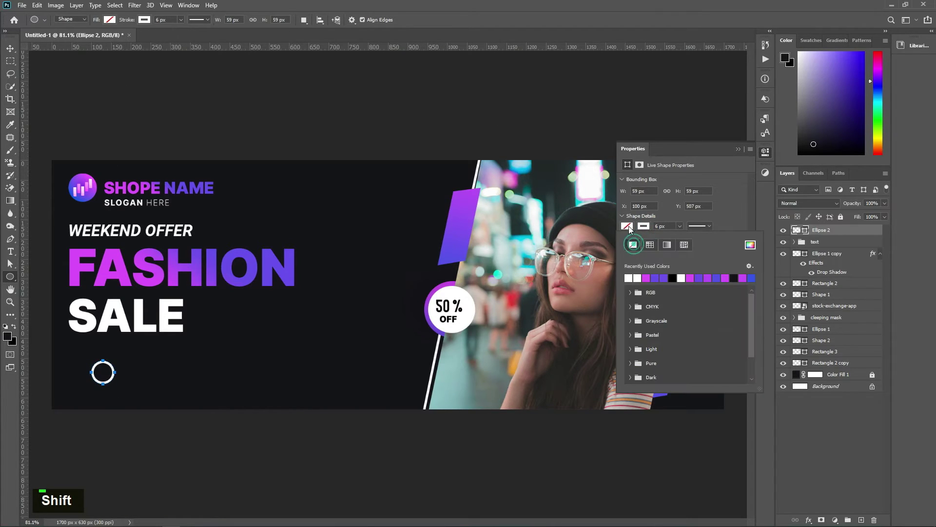
# - Fill the small lower-left circle with a pink-to-purple gradient
pyautogui.doubleClick(632, 229)
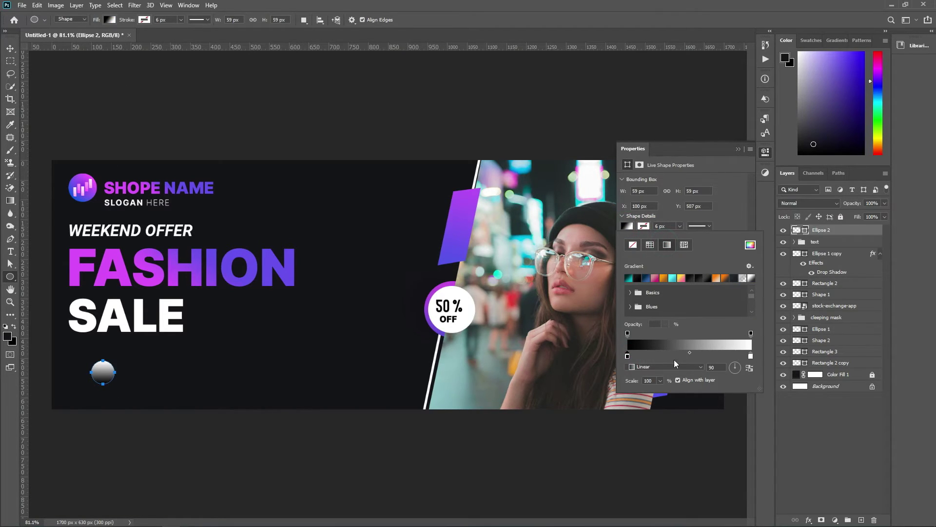
pyautogui.doubleClick(630, 357)
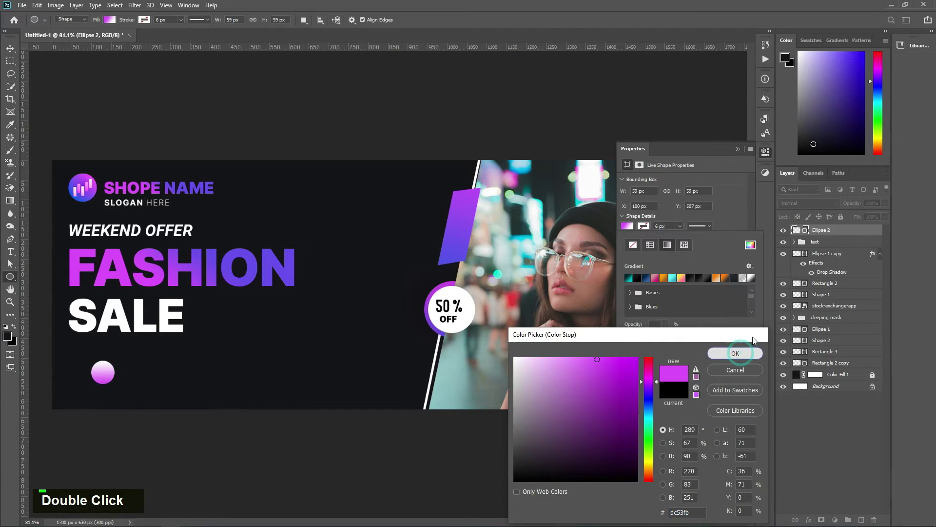
pyautogui.doubleClick(754, 358)
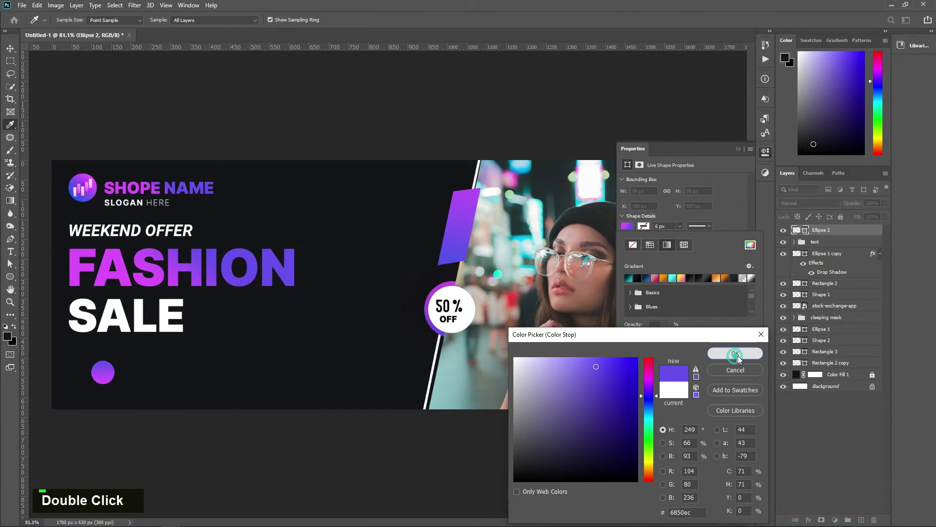
pyautogui.scroll(3)
pyautogui.scroll(-3)
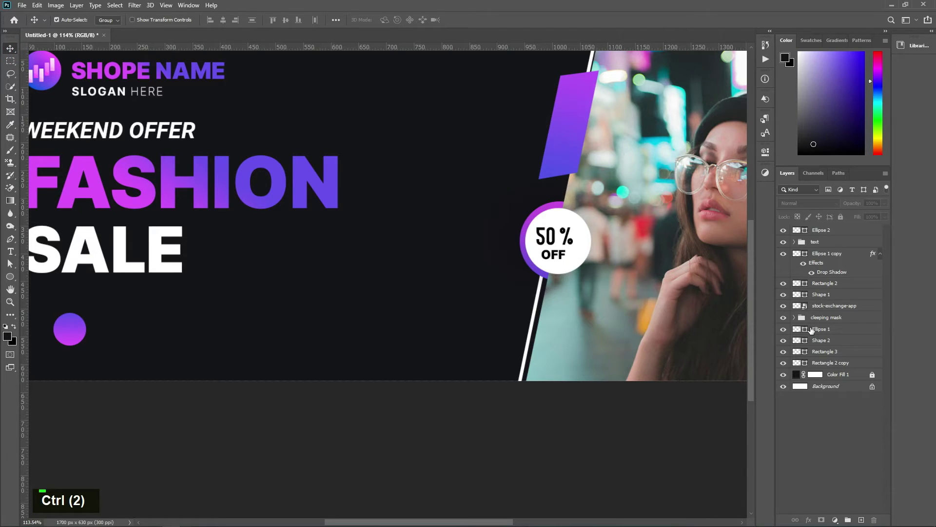
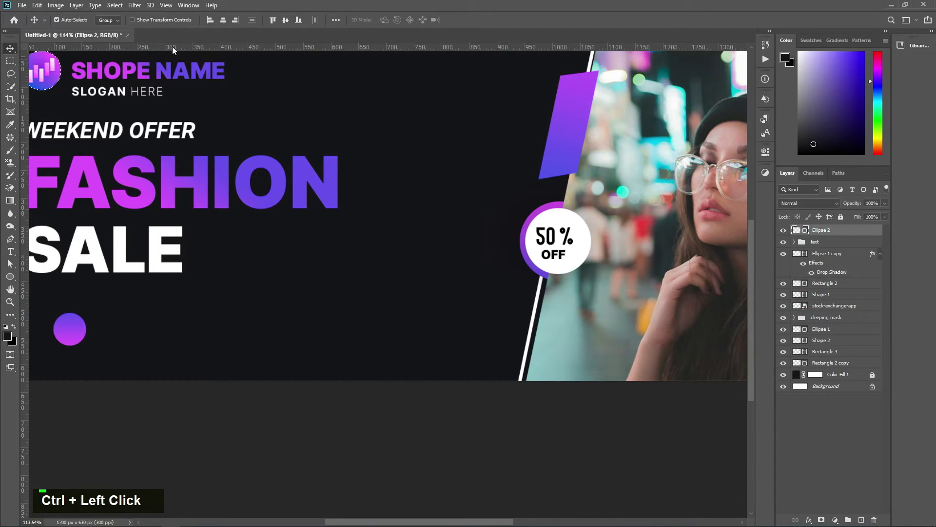
# - Resize the gradient circle, select all four Ellipse 2 layers and distribute them horizontally
pyautogui.press('space')
pyautogui.press('ctrl+d')
pyautogui.press('ctrl+t')
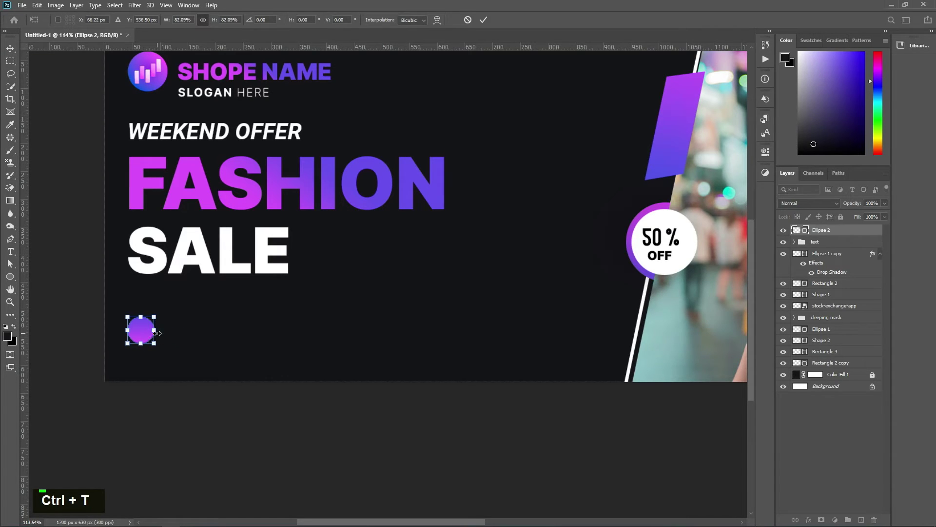
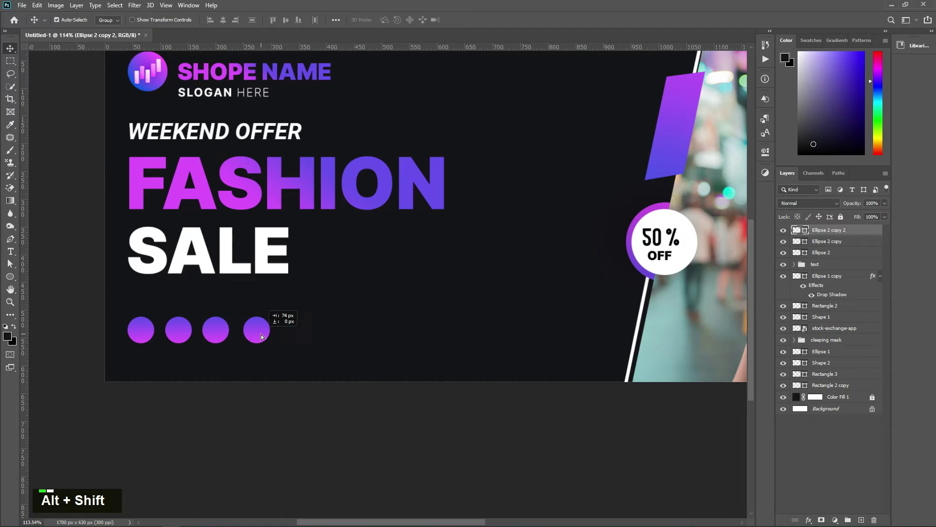
pyautogui.click(851, 266)
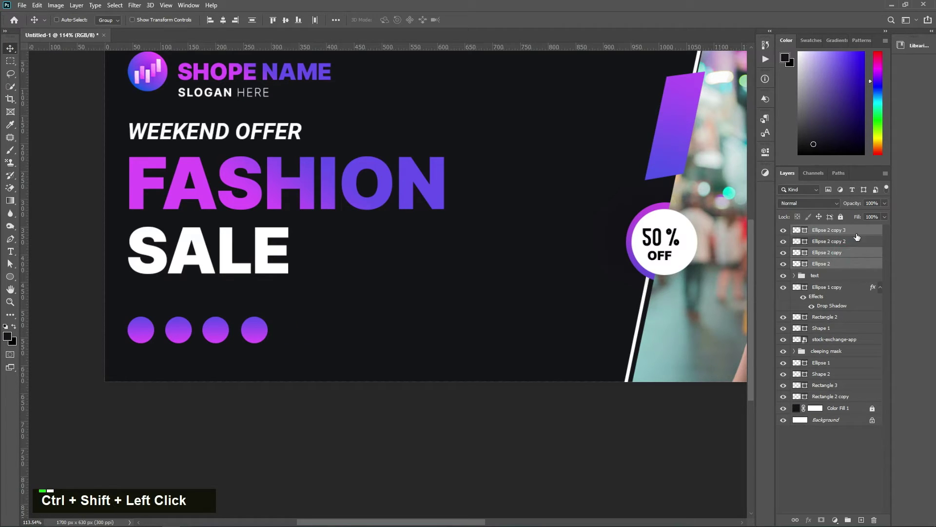
pyautogui.click(855, 244)
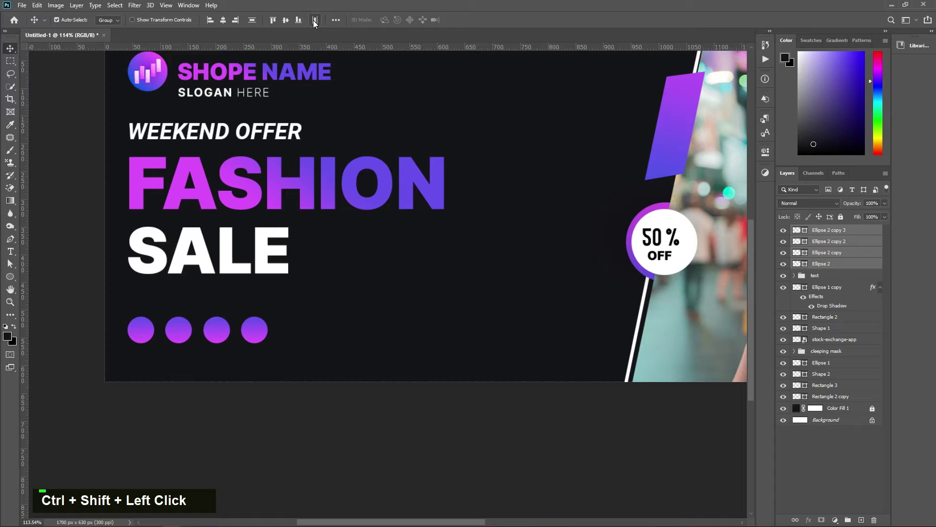
# - Open the social icon PNGs and scale the Instagram and Twitter icons into their circles
pyautogui.doubleClick(506, 4)
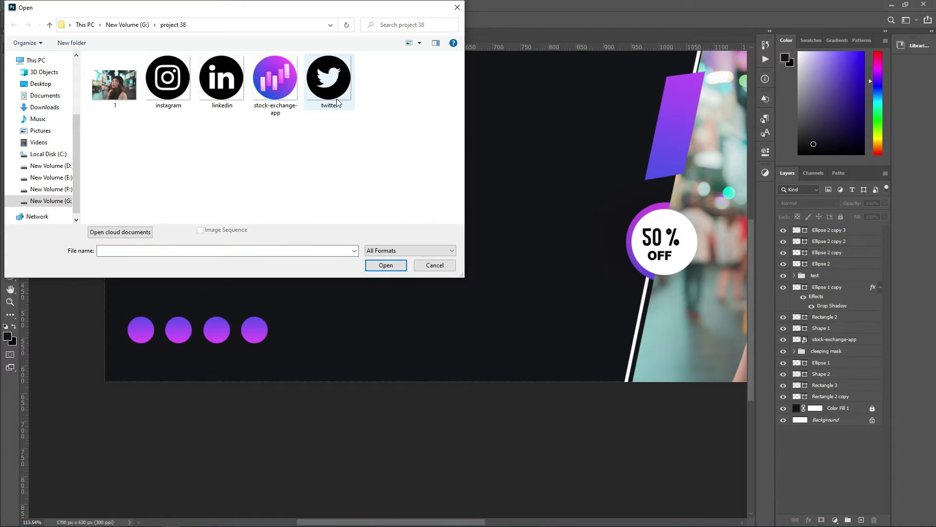
pyautogui.click(342, 91)
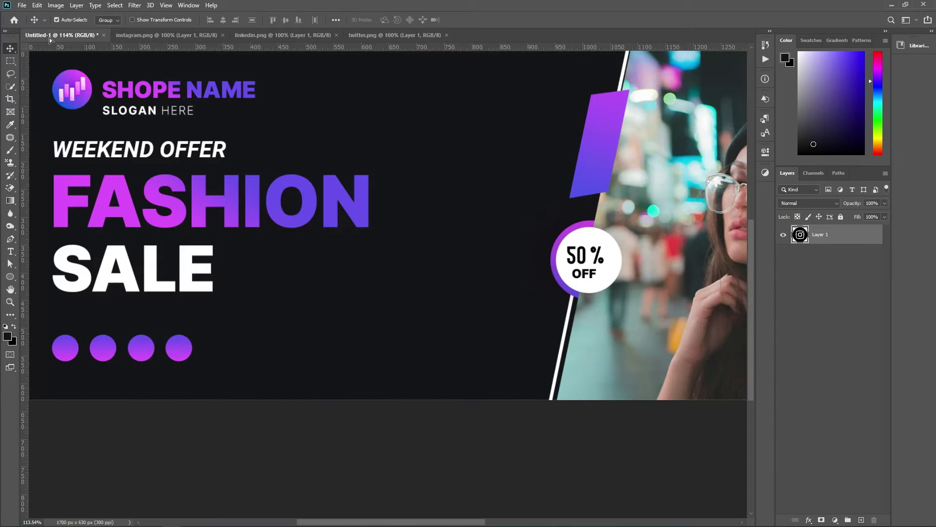
pyautogui.press('ctrl+t')
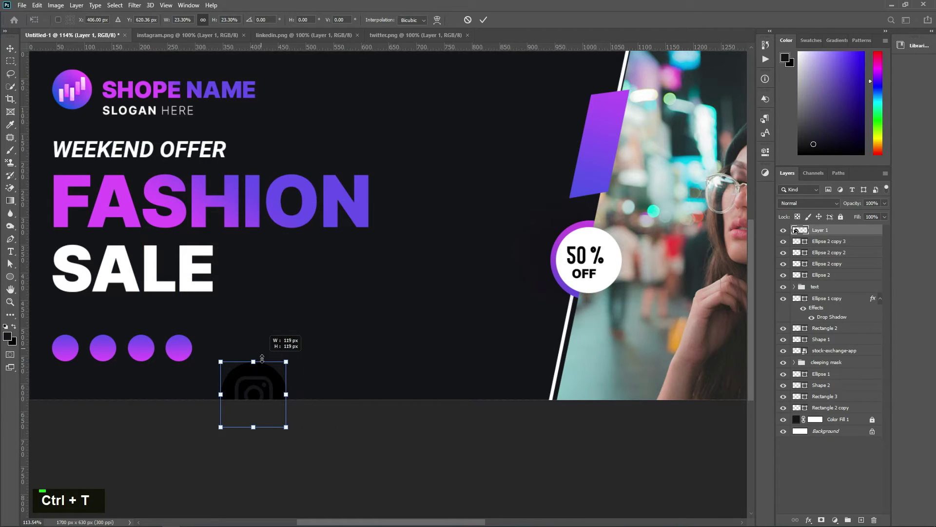
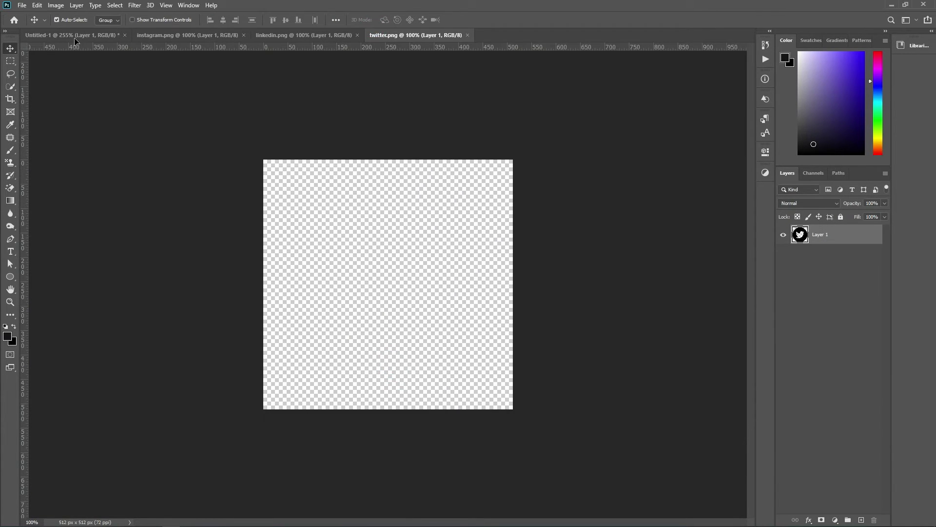
pyautogui.press('ctrl+t')
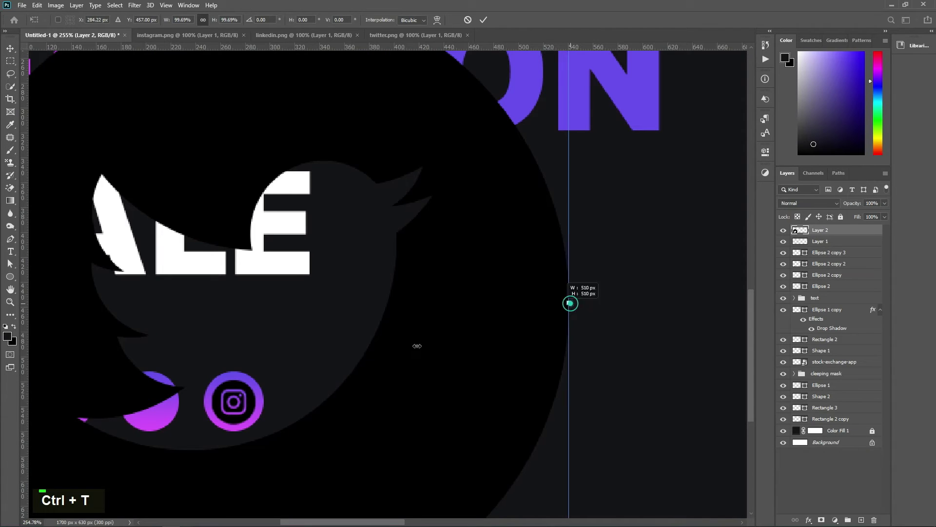
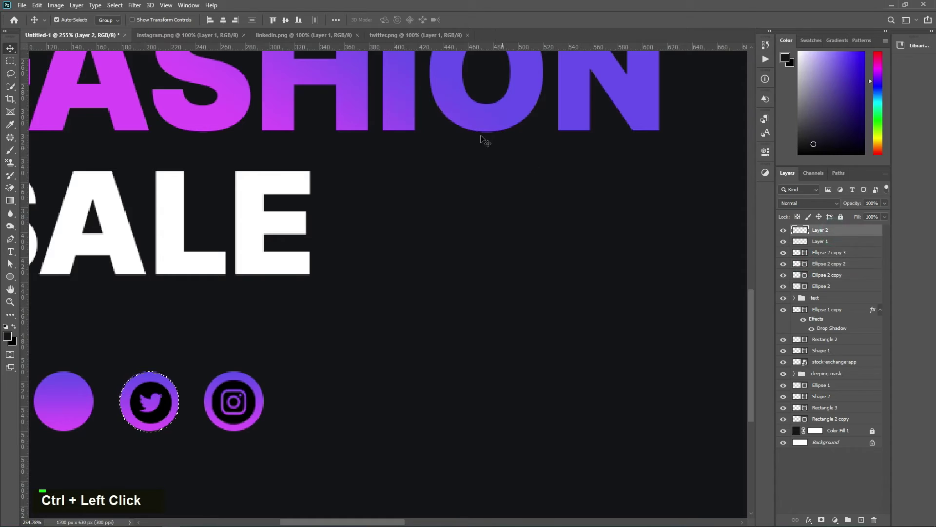
# - Copy the LinkedIn icon into the banner, scale it over its circle and clear the selection
pyautogui.press('ctrl+f')
pyautogui.press('ctrl+d')
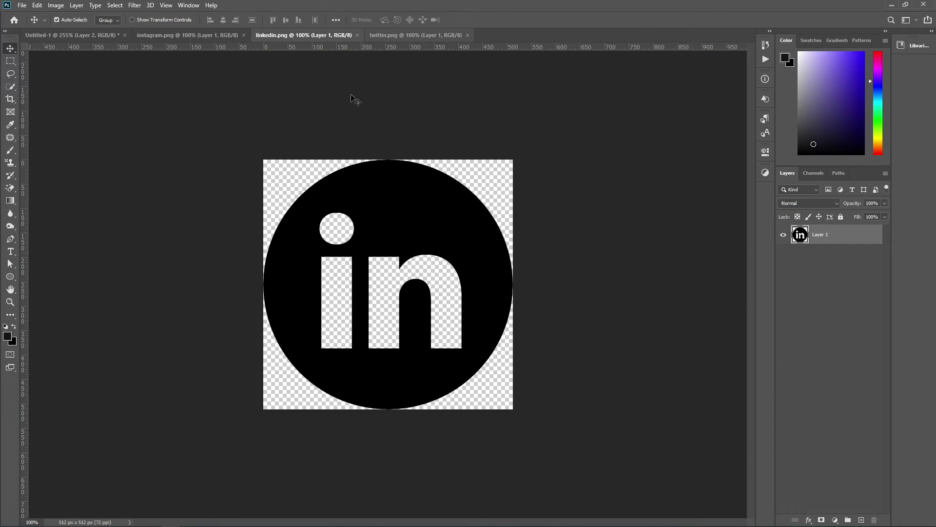
pyautogui.press('ctrl+t')
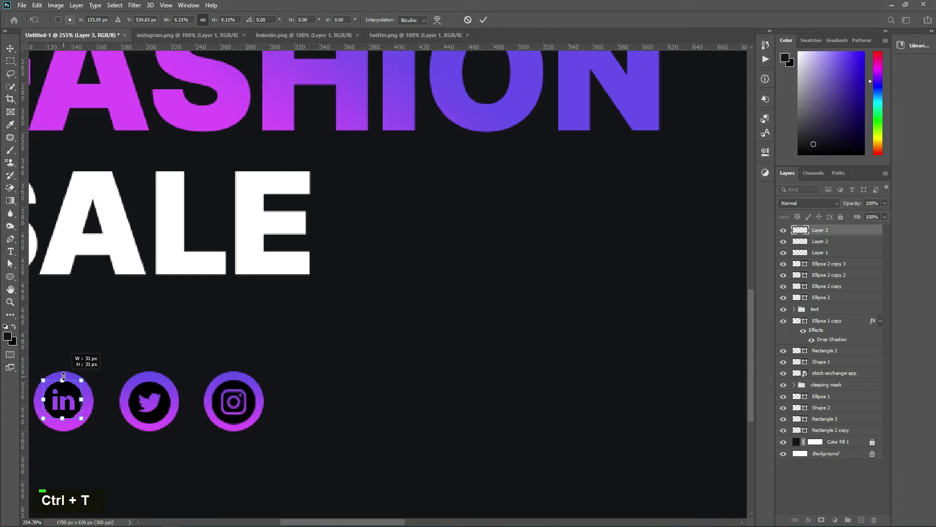
pyautogui.press('Return')
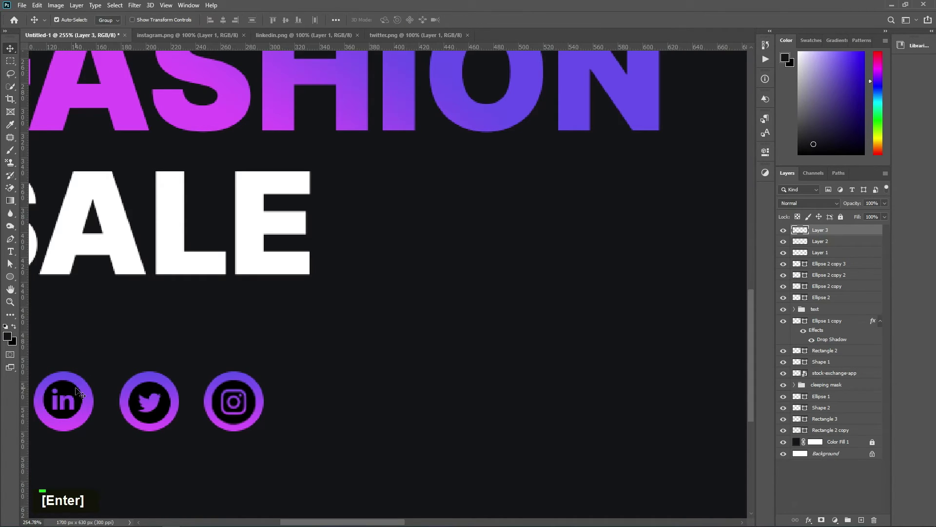
pyautogui.press('ctrl+t')
pyautogui.press('ctrl+t')
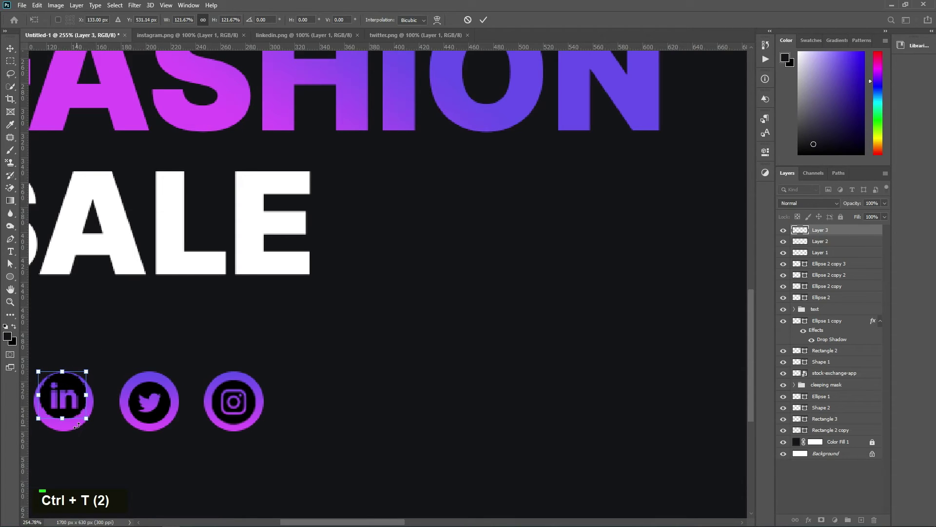
pyautogui.press('ctrl+z')
pyautogui.press('Return')
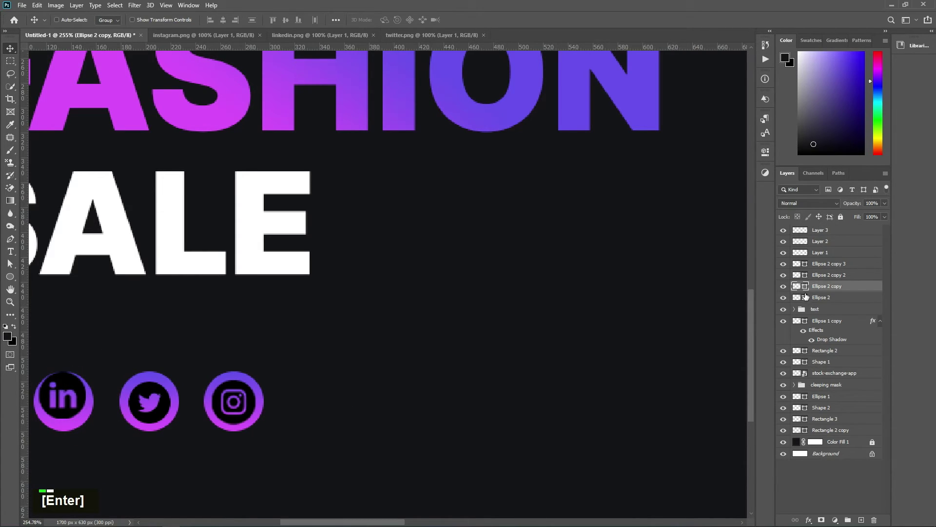
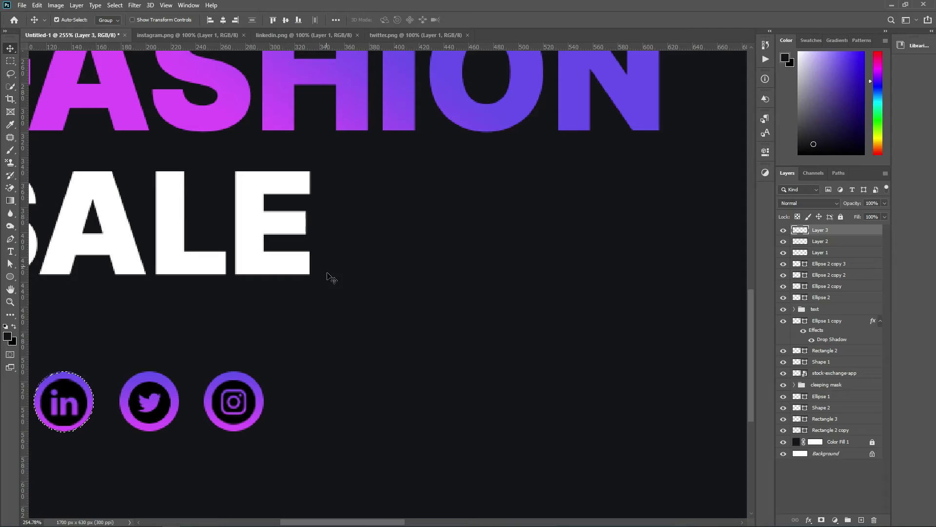
pyautogui.press('ctrl+d')
pyautogui.scroll(-3)
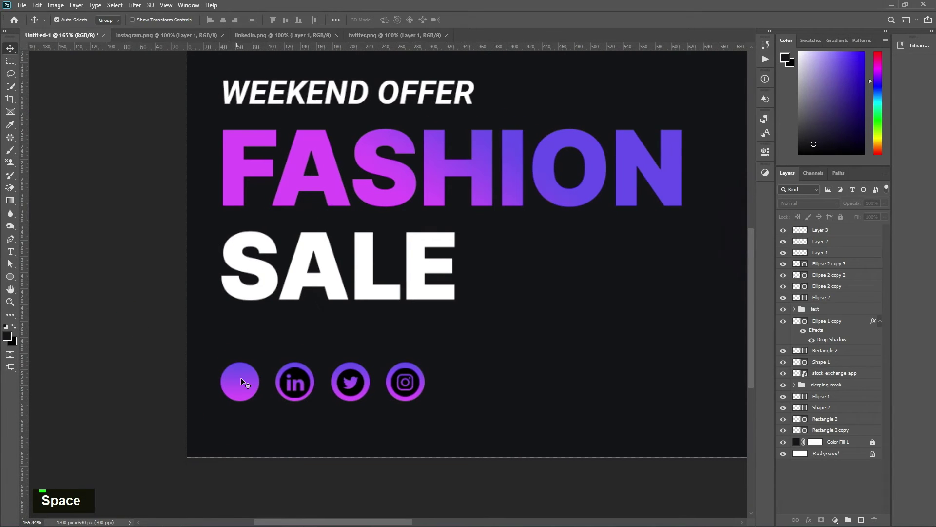
# - Paste the Facebook icon into the banner and shrink it over the first circle
pyautogui.press('F10')
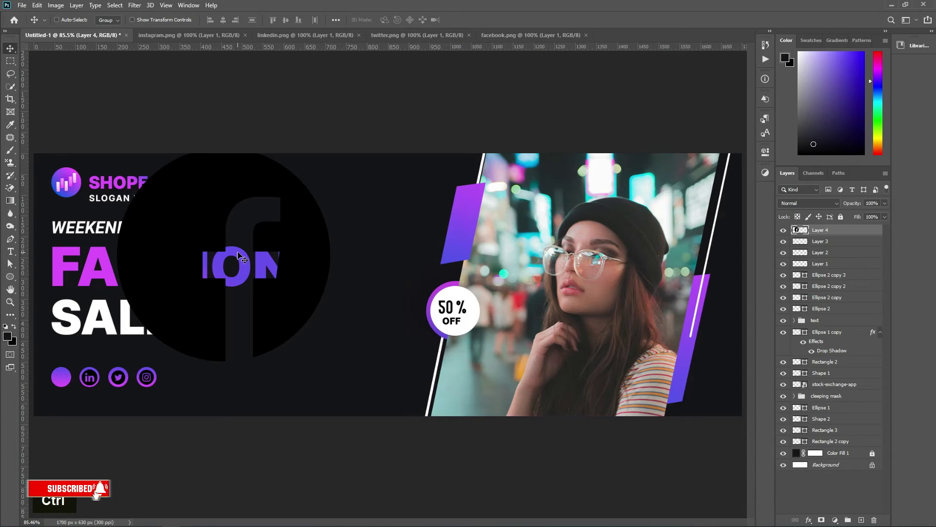
pyautogui.press('ctrl+t')
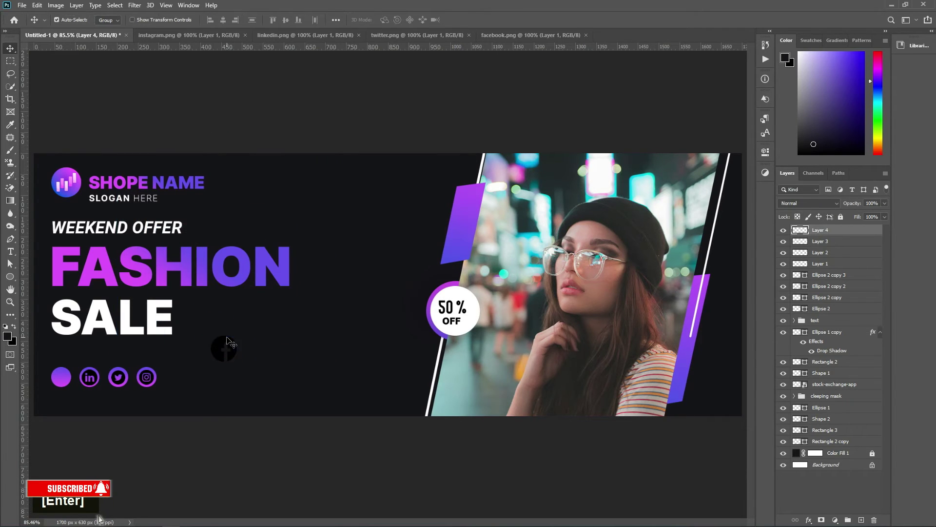
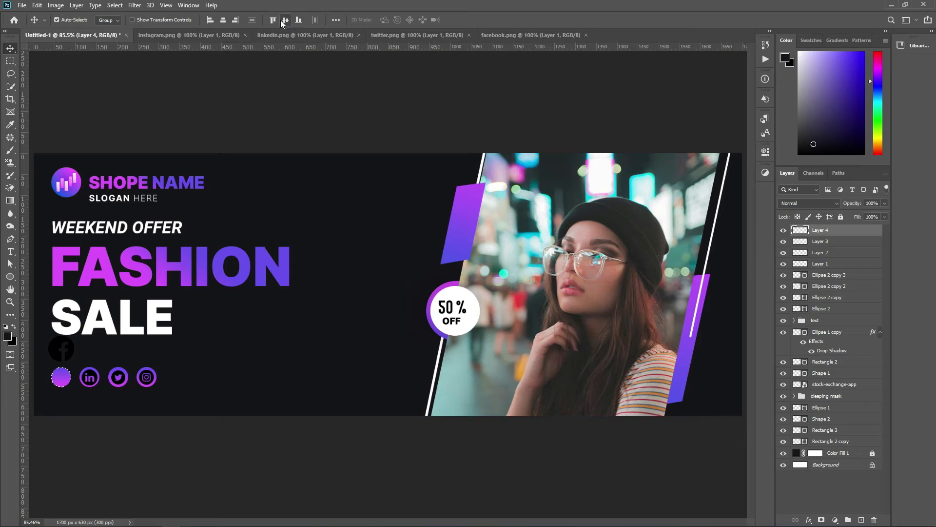
pyautogui.press('ctrl+d')
pyautogui.press('space')
pyautogui.scroll(3)
# - Fine-tune the icon's size and centre it within the first gradient circle
pyautogui.press('ctrl+r')
pyautogui.press('ctrl+t')
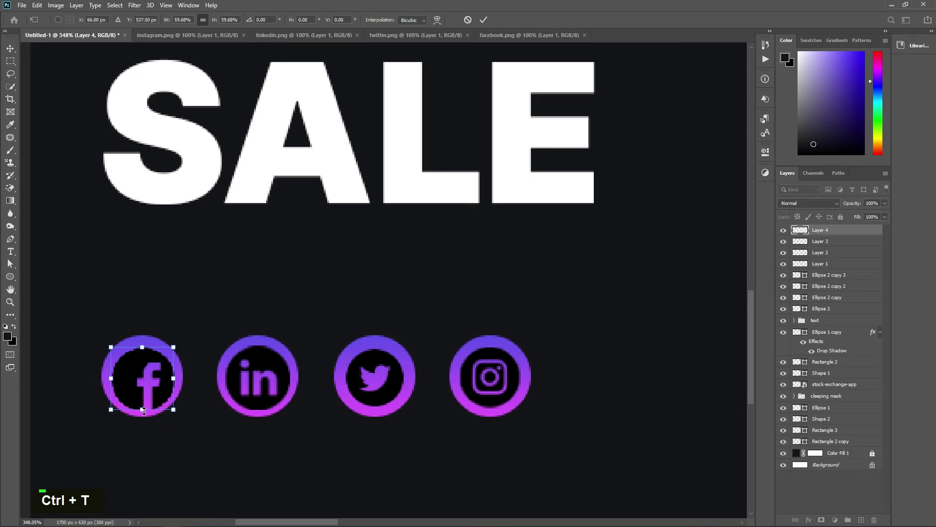
pyautogui.press('Return')
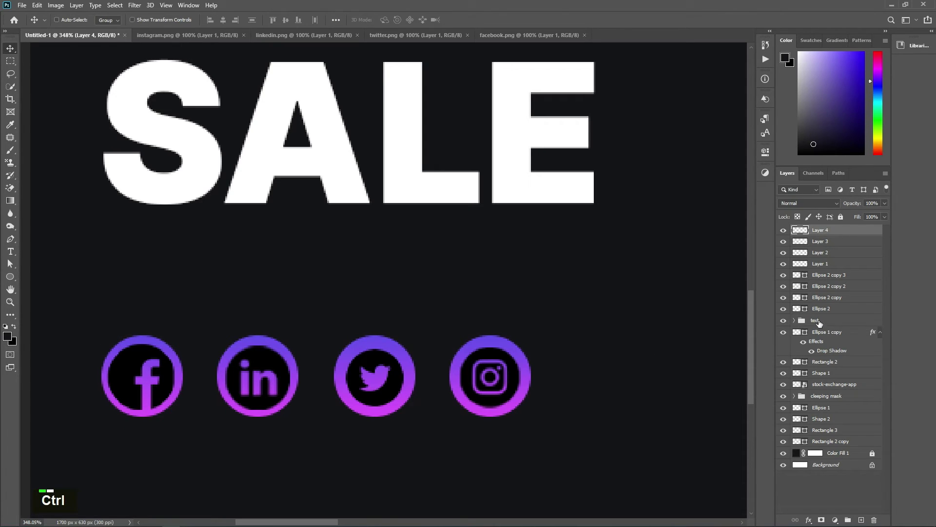
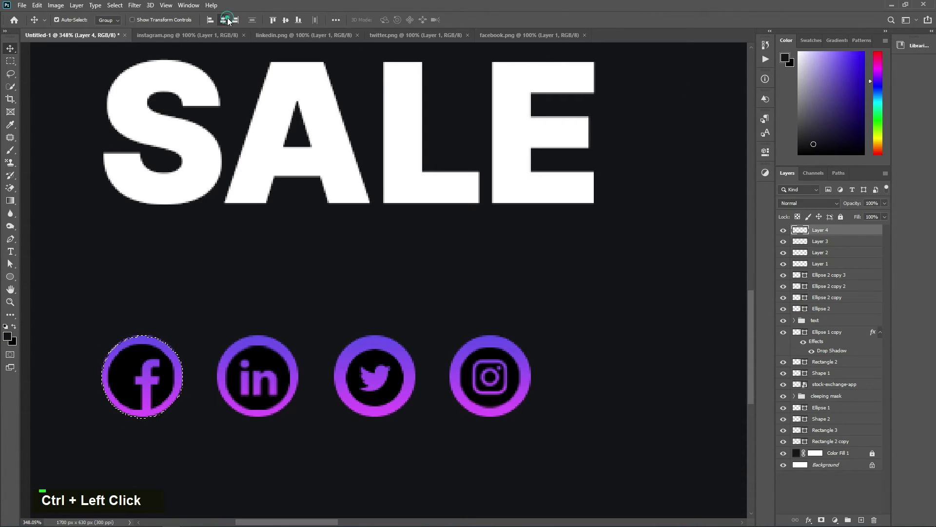
pyautogui.doubleClick(438, 3)
pyautogui.scroll(-3)
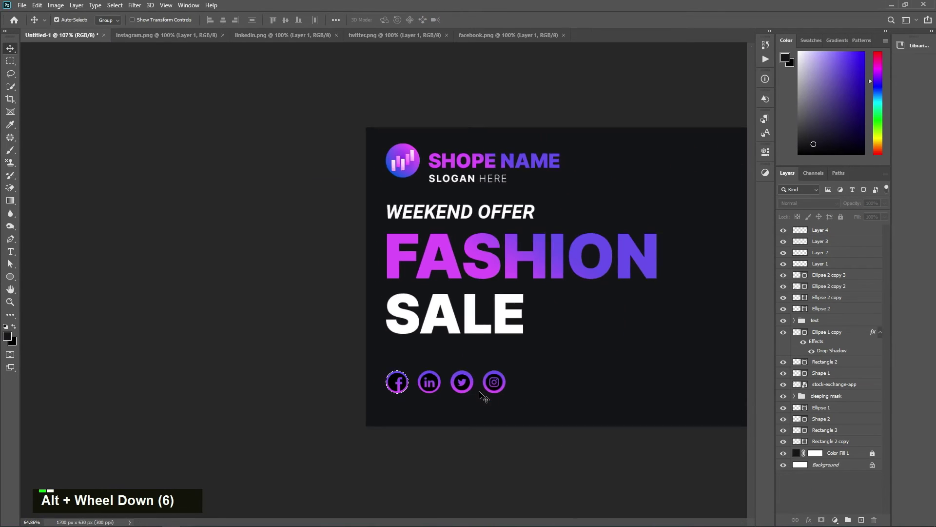
pyautogui.write('t')
pyautogui.press('ctrl+d')
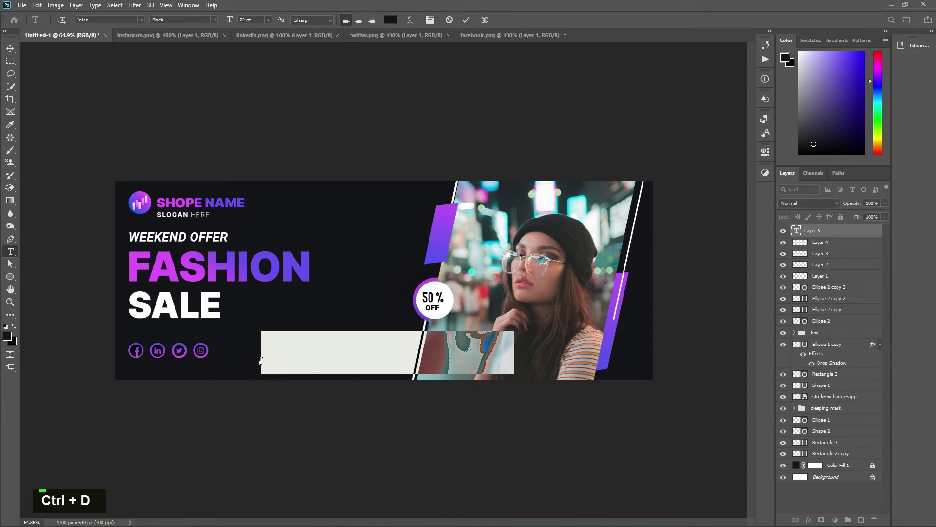
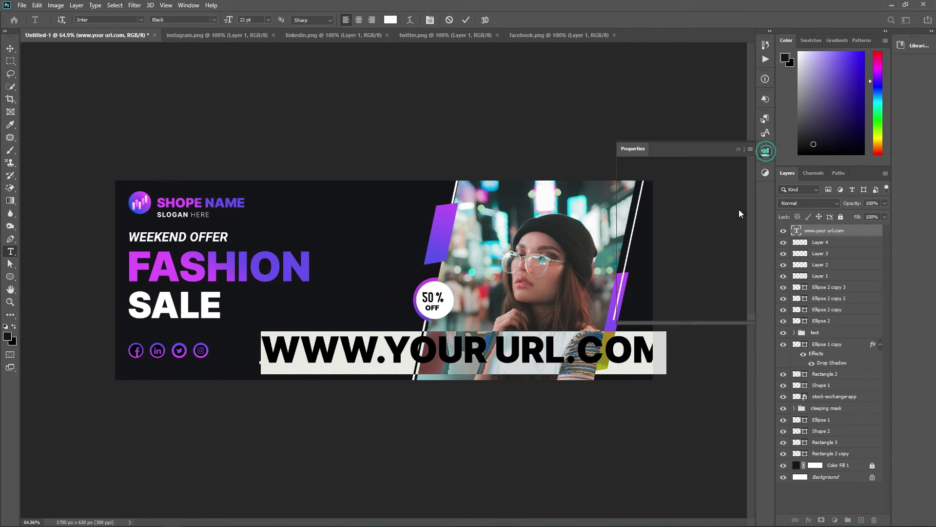
pyautogui.scroll(-3)
pyautogui.scroll(3)
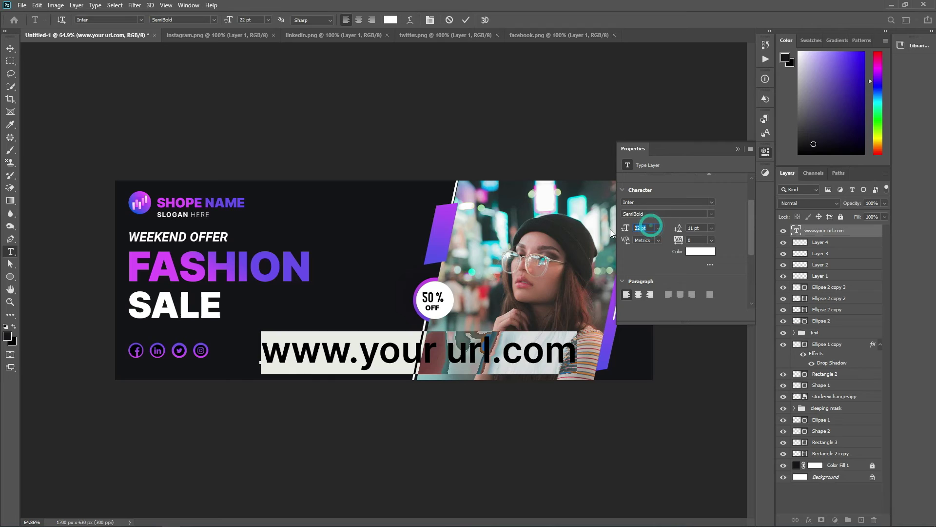
# - Style the URL as Inter SemiBold, 6 pt, tracking 320, in white
pyautogui.press('Down')
pyautogui.press('Down')
pyautogui.press('Down')
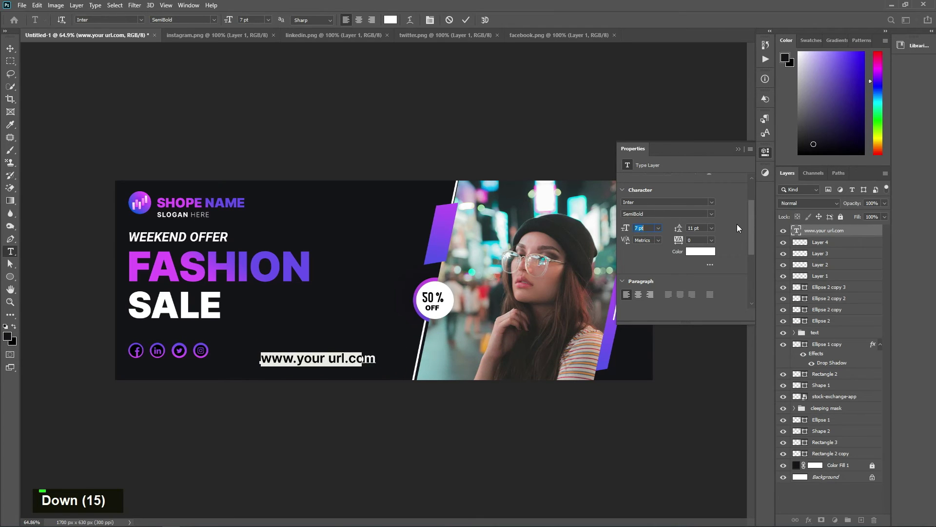
pyautogui.press('Down')
pyautogui.press('Down')
pyautogui.press('Up')
pyautogui.press('Up')
pyautogui.press('Up')
pyautogui.press('Up')
pyautogui.press('Return')
pyautogui.doubleClick(470, 24)
pyautogui.scroll(3)
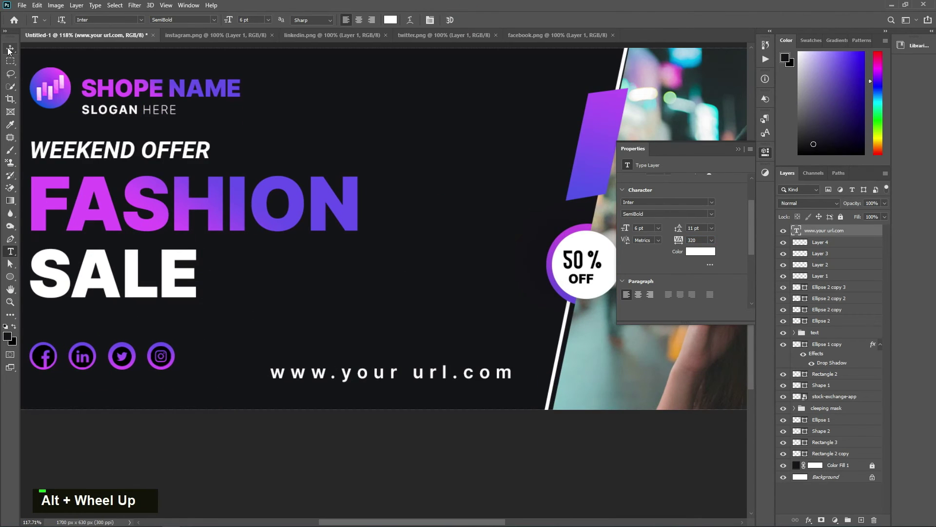
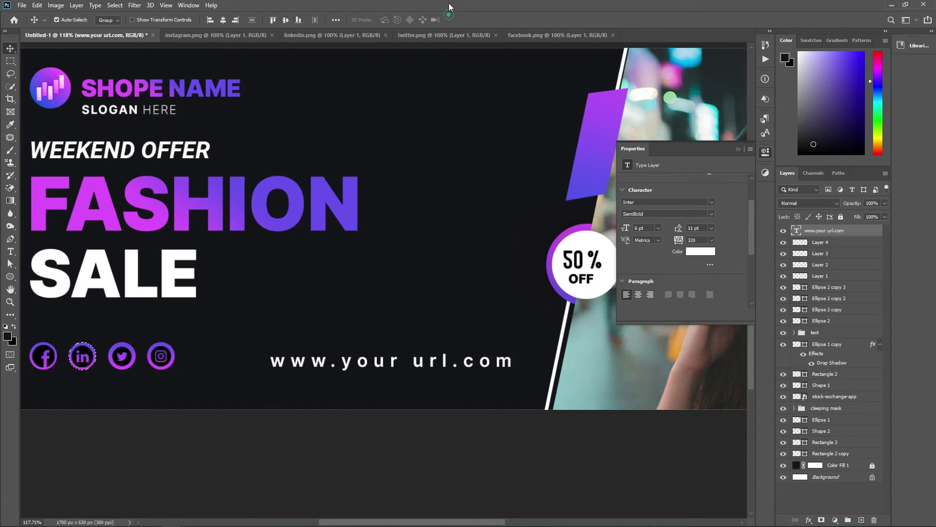
# - Fit the whole banner in view and stamp all visible layers into a new Layer 5
pyautogui.press('ctrl+d')
pyautogui.scroll(-3)
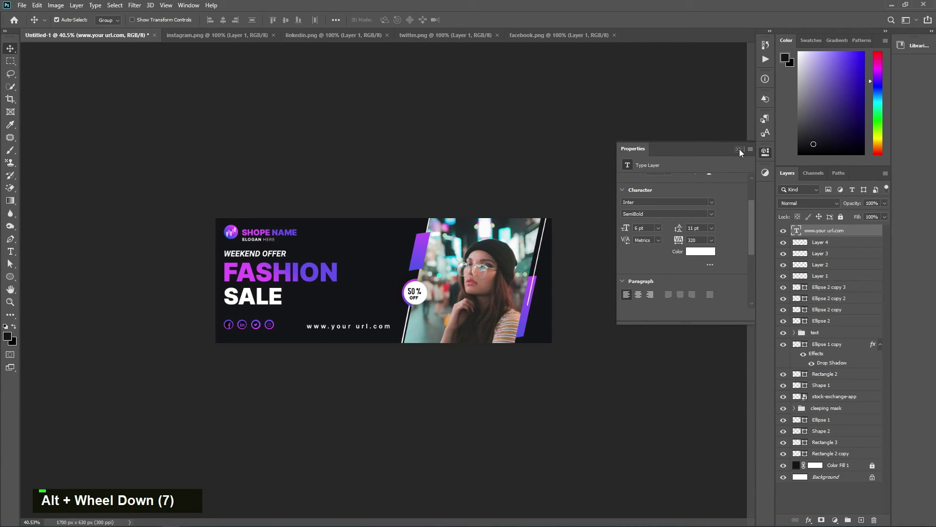
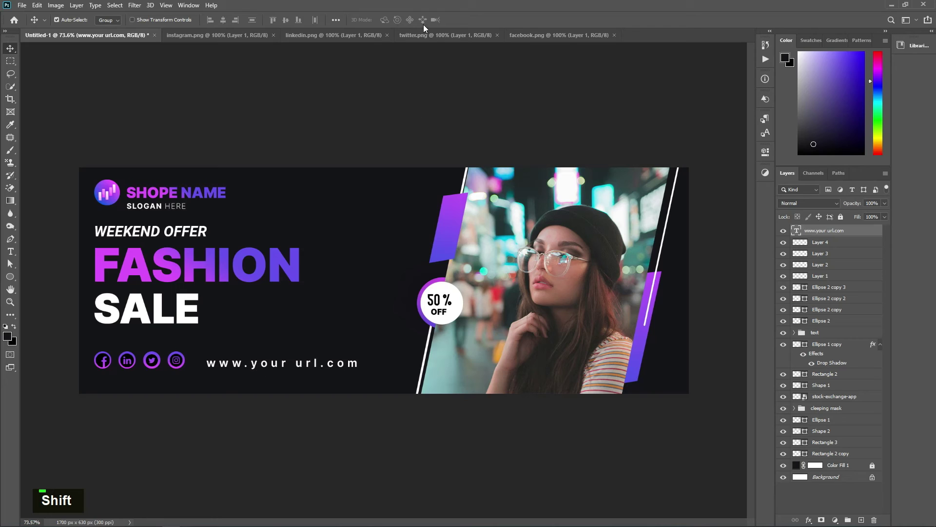
pyautogui.doubleClick(428, 84)
pyautogui.scroll(-3)
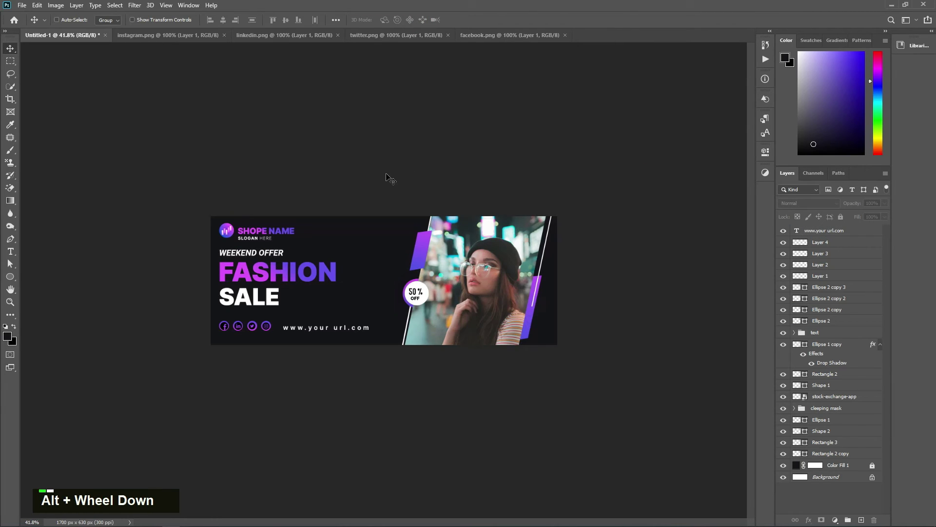
pyautogui.press('ctrl+shift+alt+e')
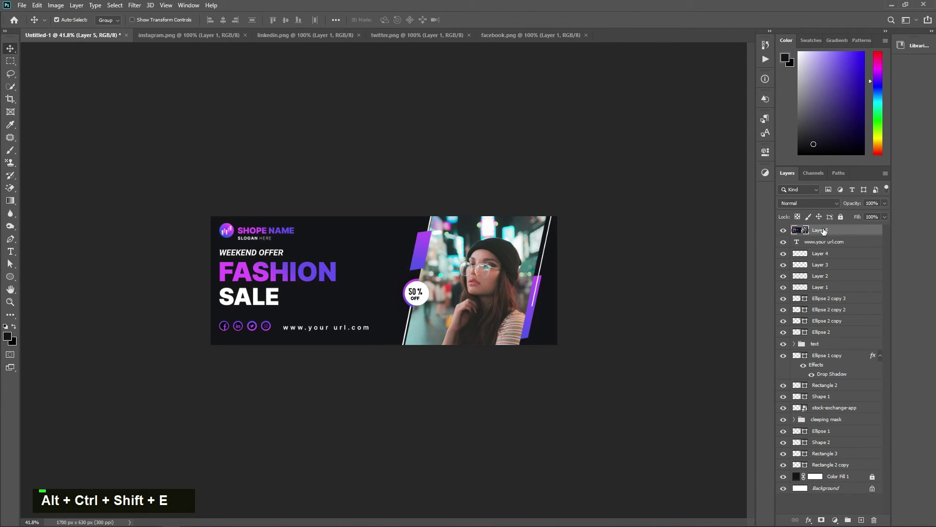